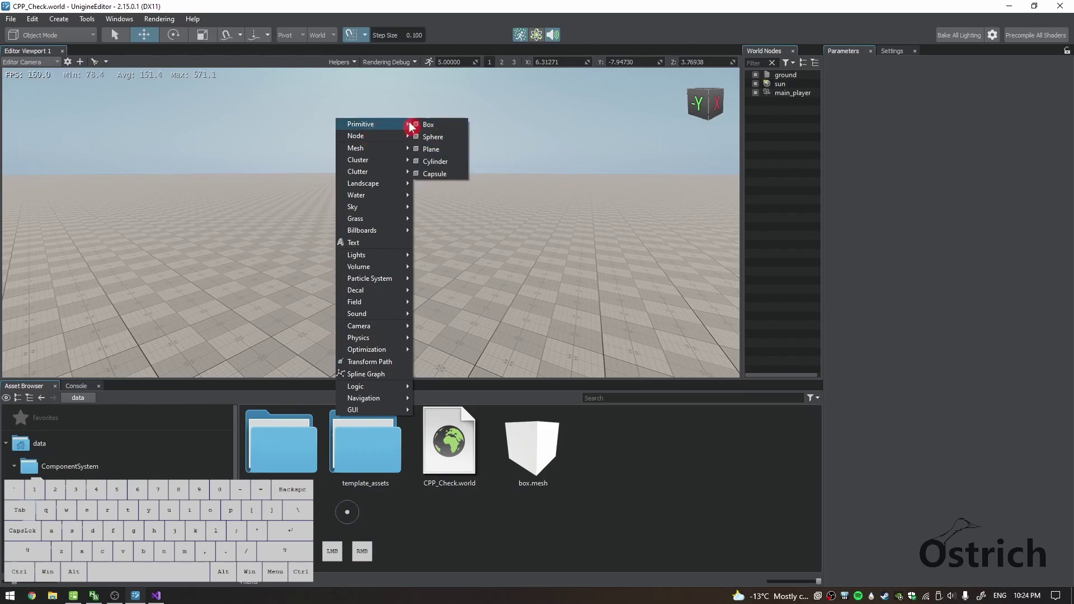
# Add a 1×1×1 box primitive named Cuboid and place it at position 0, 0, 0.5.
pyautogui.click(455, 125)
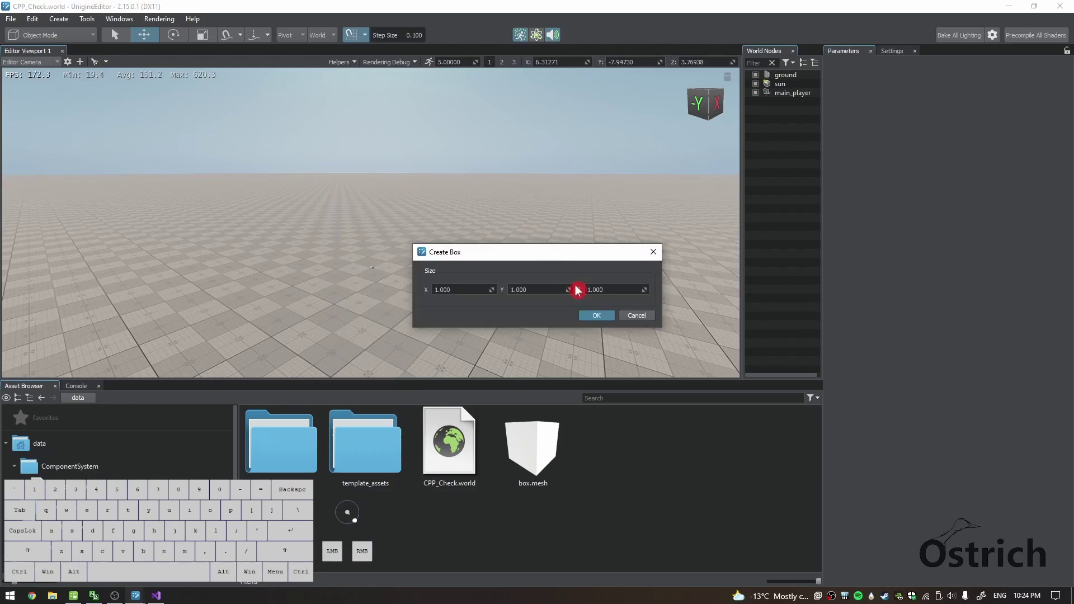
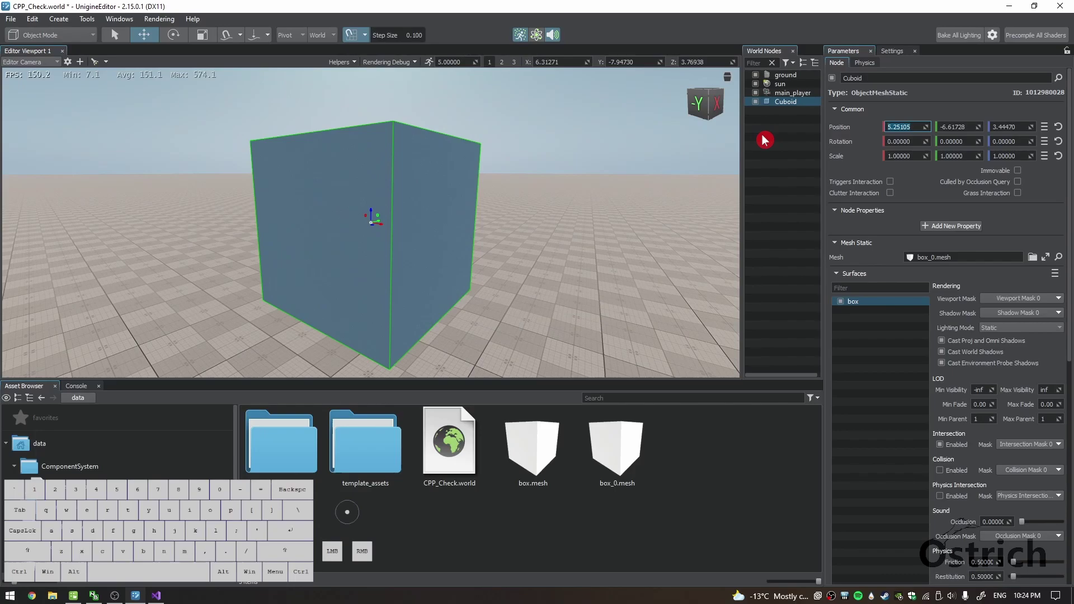
pyautogui.press('Tab')
pyautogui.press('Tab')
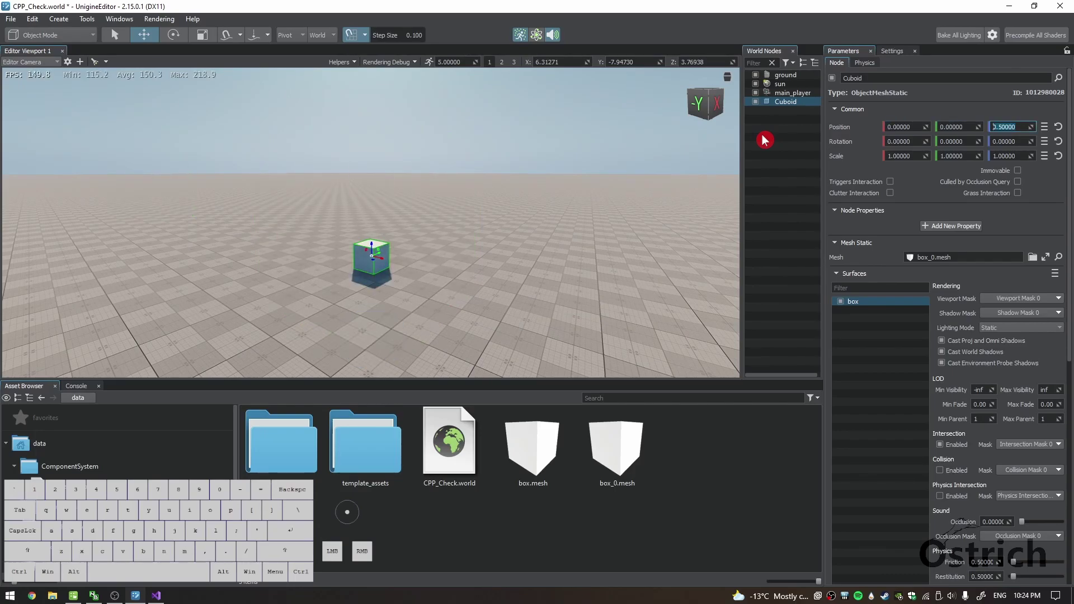
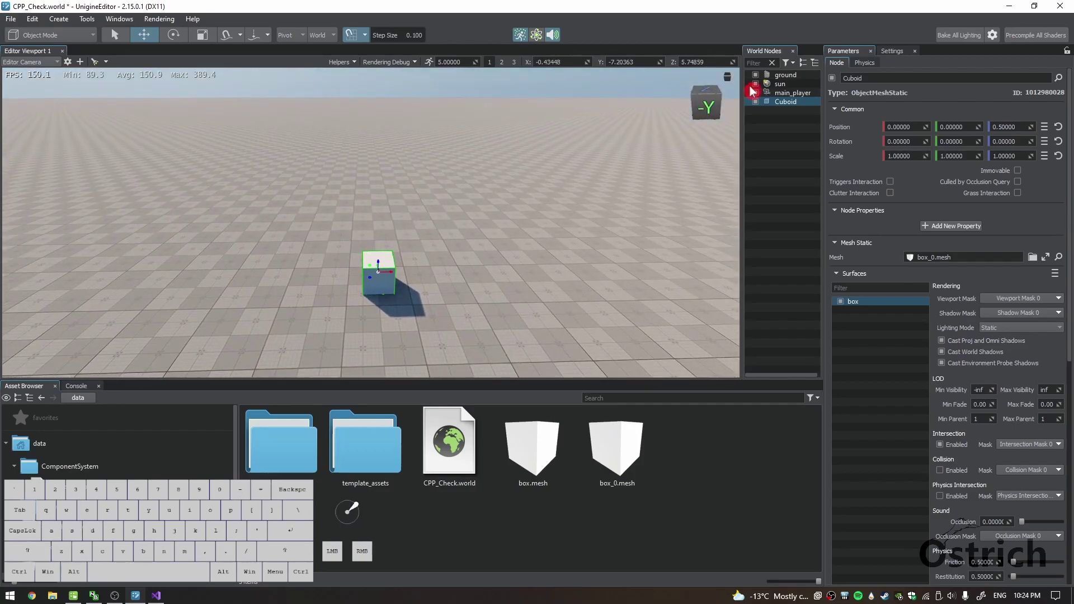
# Move the main_player camera node to position 0, -7, 5.
pyautogui.click(777, 94)
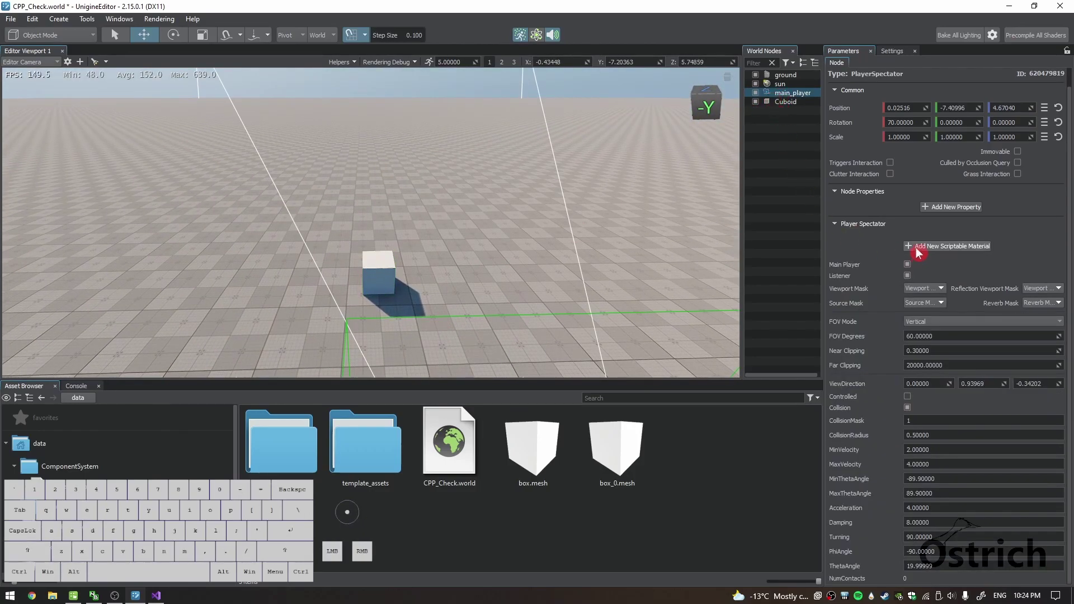
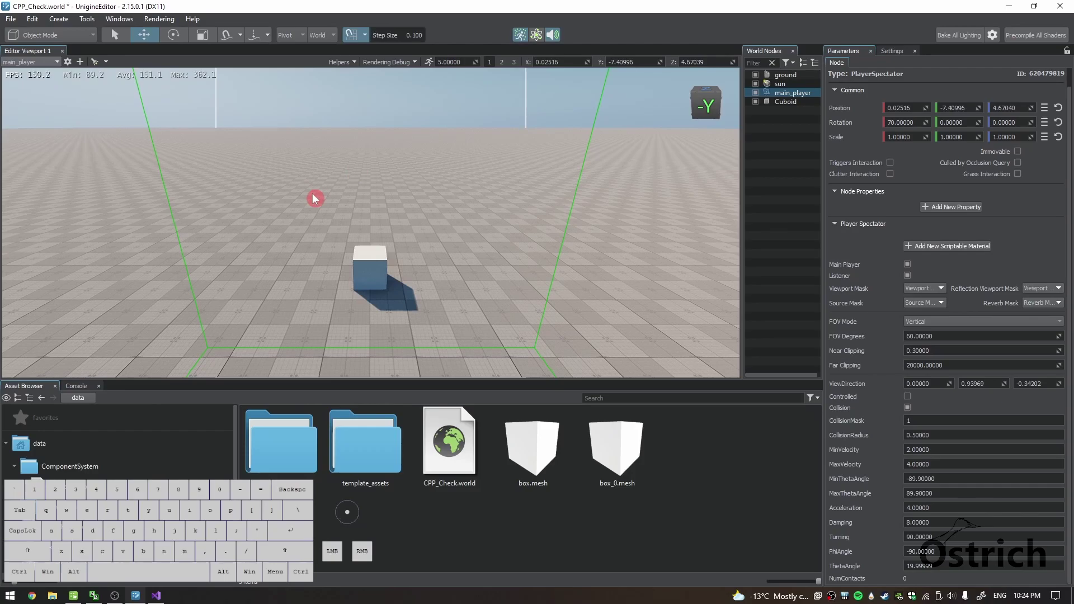
pyautogui.moveTo(916, 102); pyautogui.dragTo(829, 108)
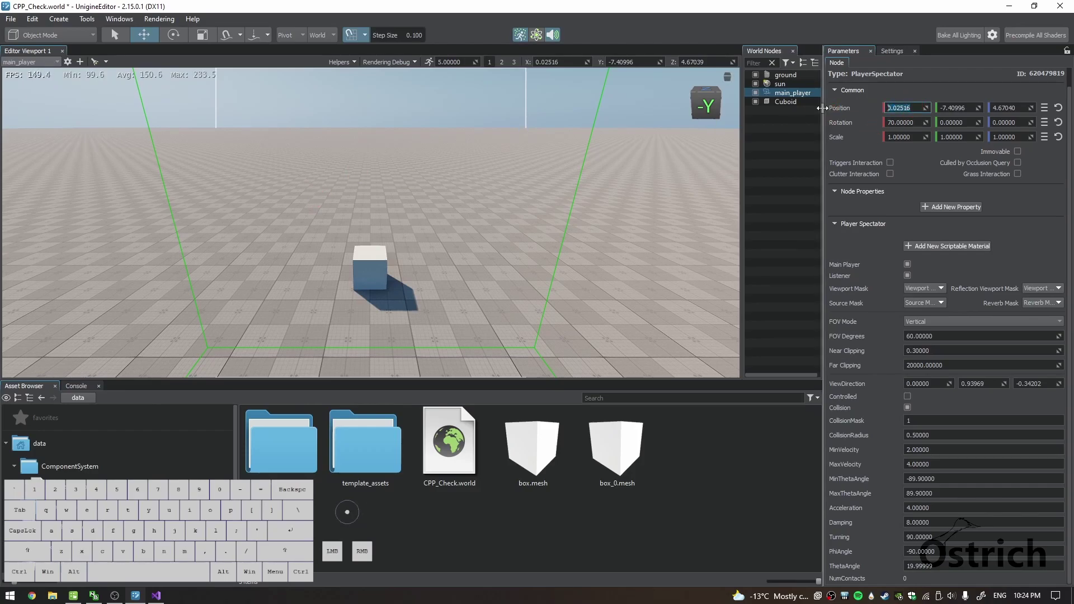
pyautogui.press('Tab')
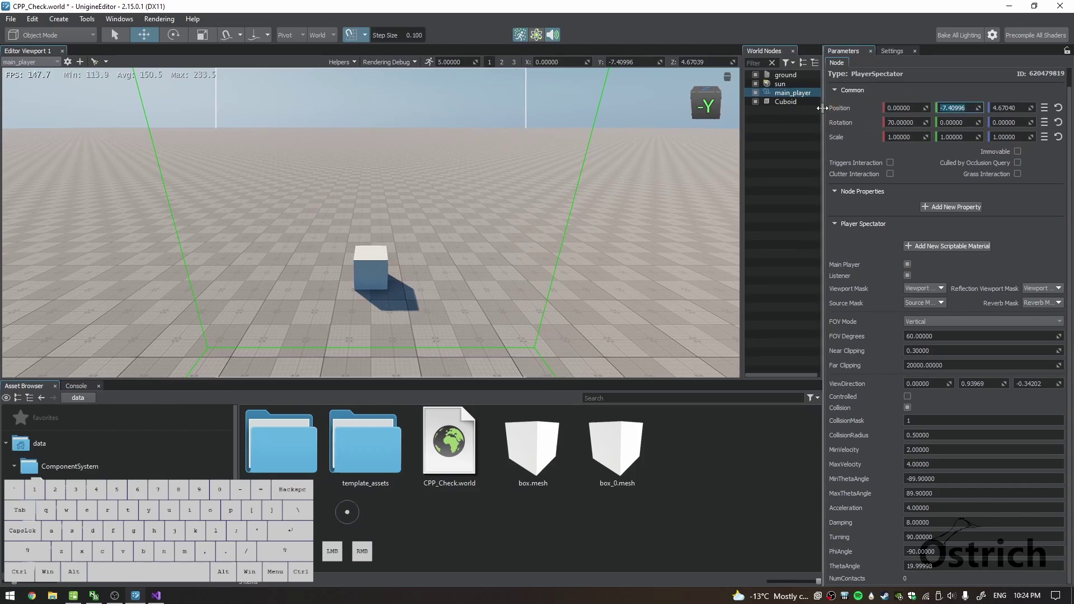
pyautogui.press('Tab')
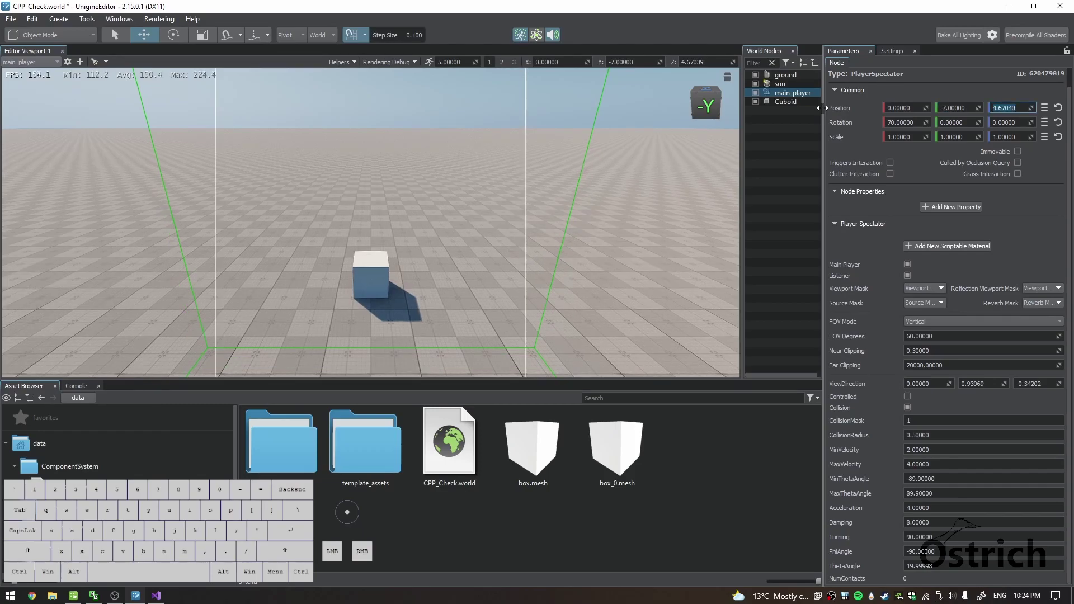
pyautogui.press('ctrl+s')
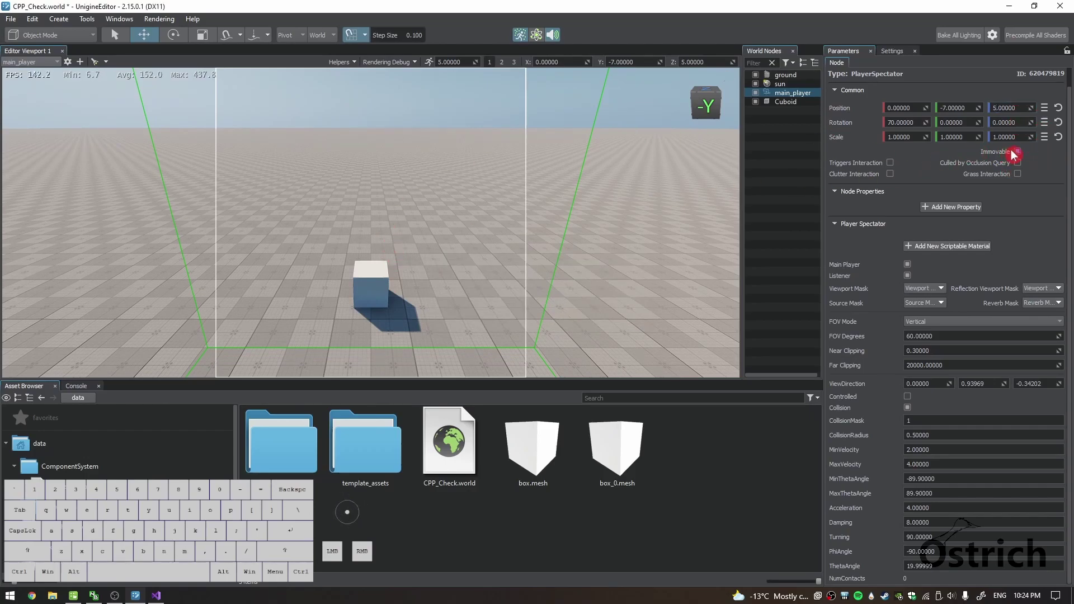
# Adjust the Player Spectator control checkboxes and save the world.
pyautogui.click(1020, 150)
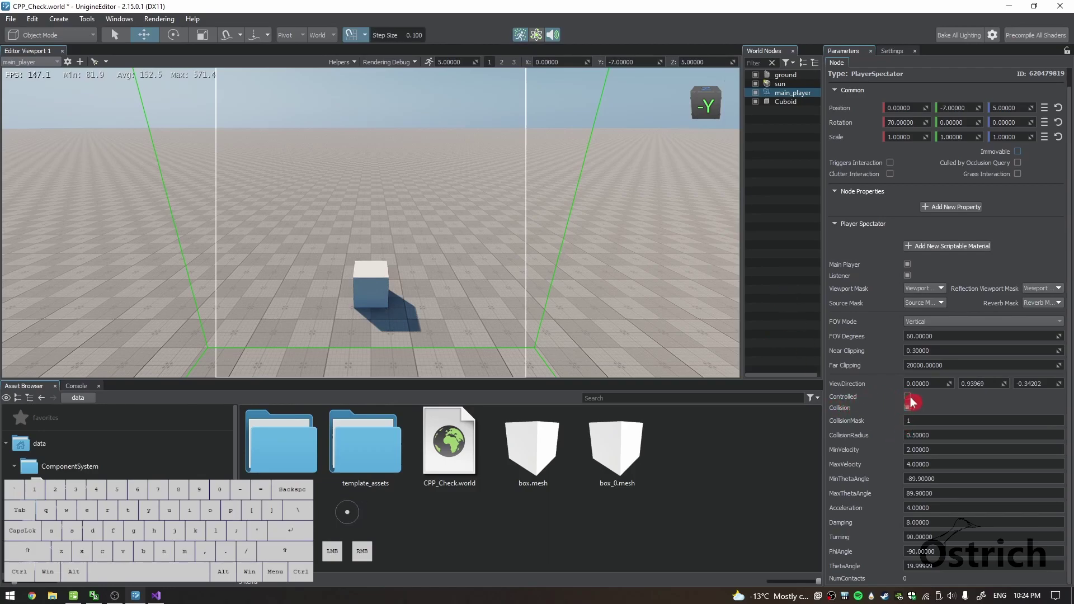
pyautogui.doubleClick(914, 396)
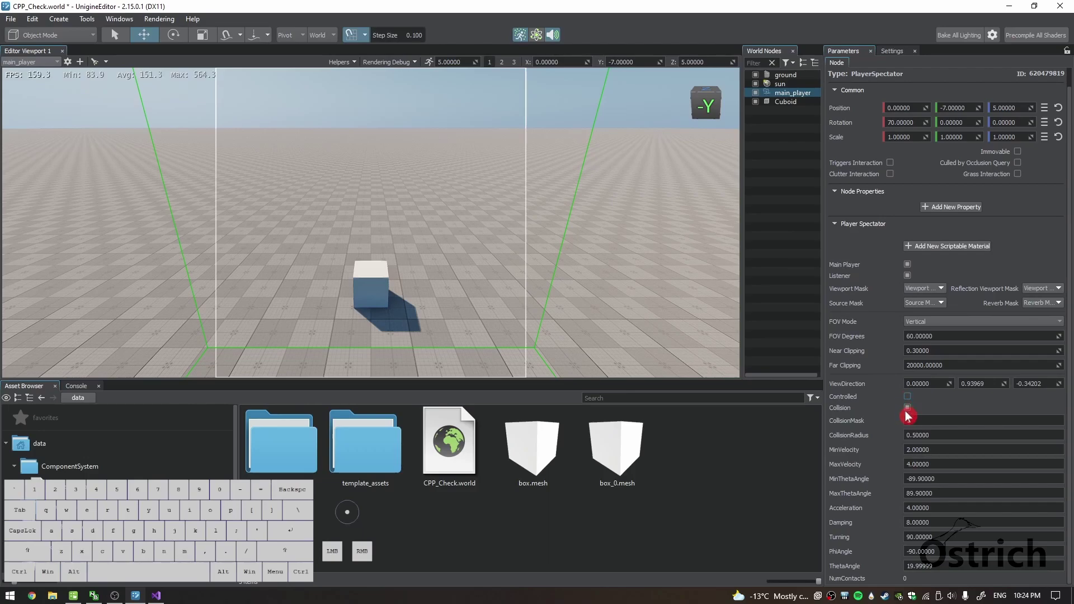
pyautogui.press('ctrl+s')
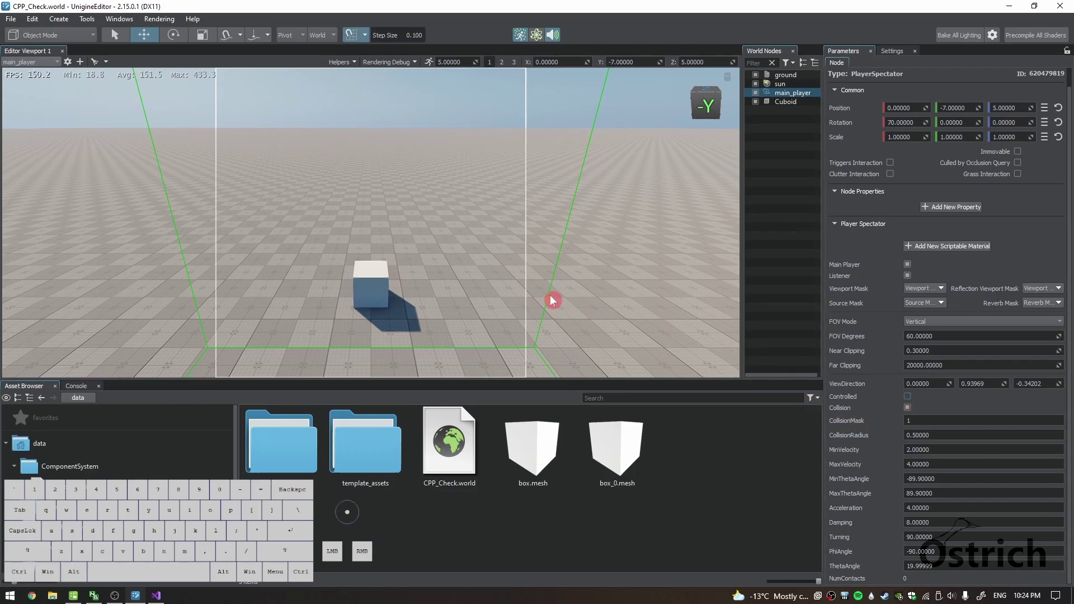
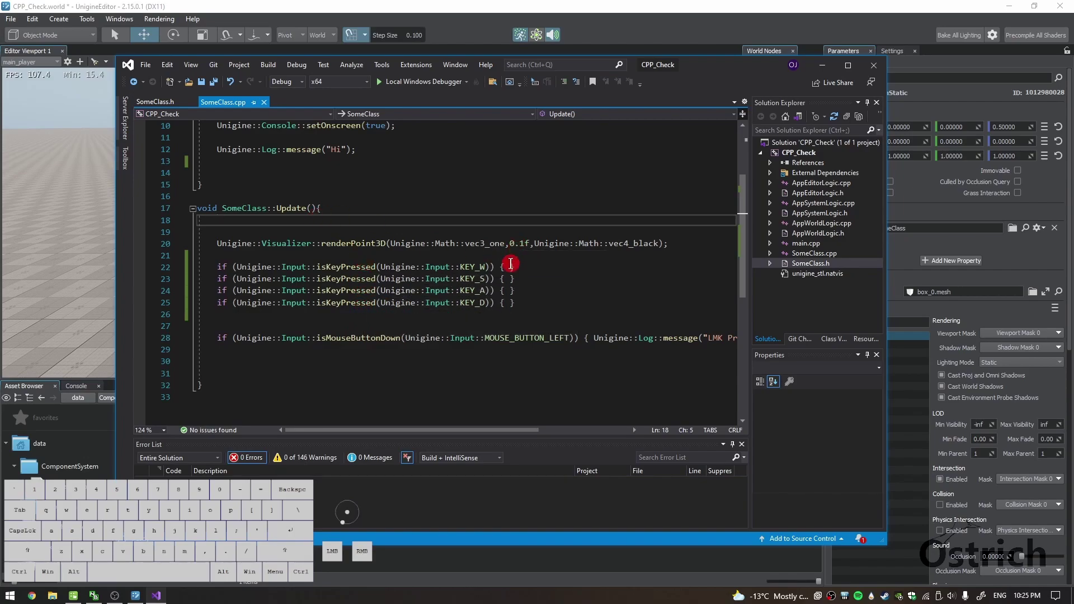
# Expand the KEY_W if in SomeClass::Update into an indented, empty multi-line body.
pyautogui.moveTo(735, 66); pyautogui.dragTo(801, 70)
pyautogui.click(580, 272)
pyautogui.press('Return')
pyautogui.press('Return')
pyautogui.press('Return')
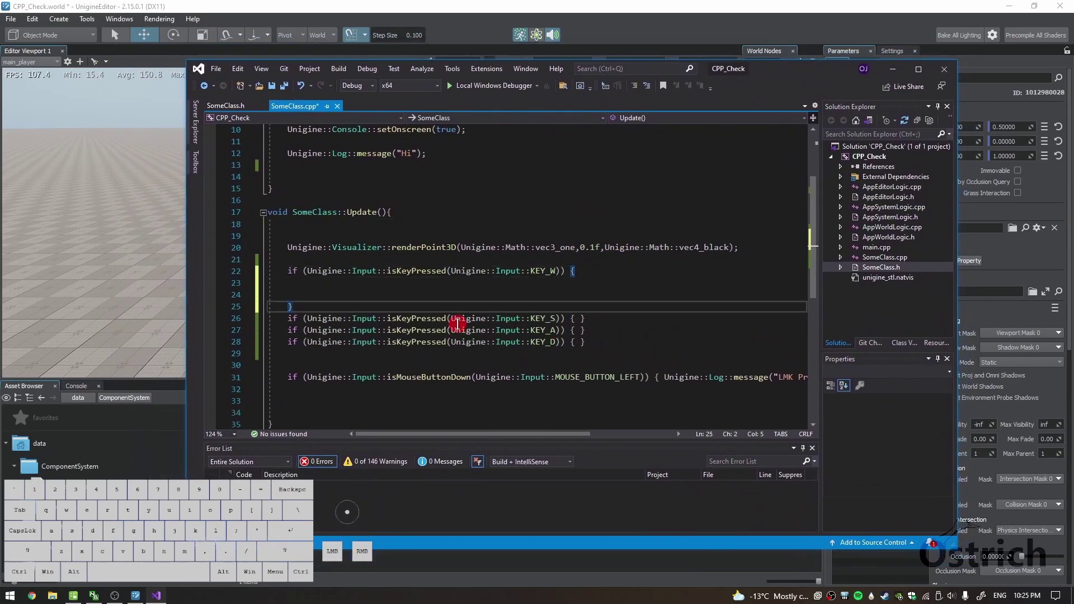
pyautogui.press('BackSpace')
pyautogui.press('BackSpace')
pyautogui.press('BackSpace')
pyautogui.press('BackSpace')
pyautogui.press('Return')
pyautogui.press('BackSpace')
pyautogui.press('BackSpace')
pyautogui.press('Return')
pyautogui.click(378, 284)
pyautogui.press('Tab')
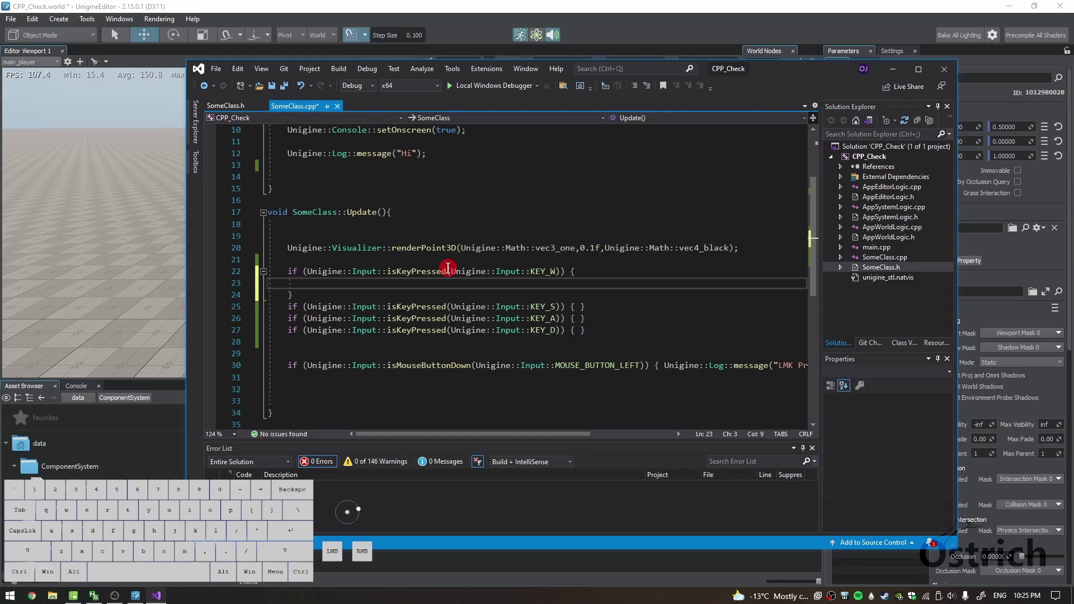
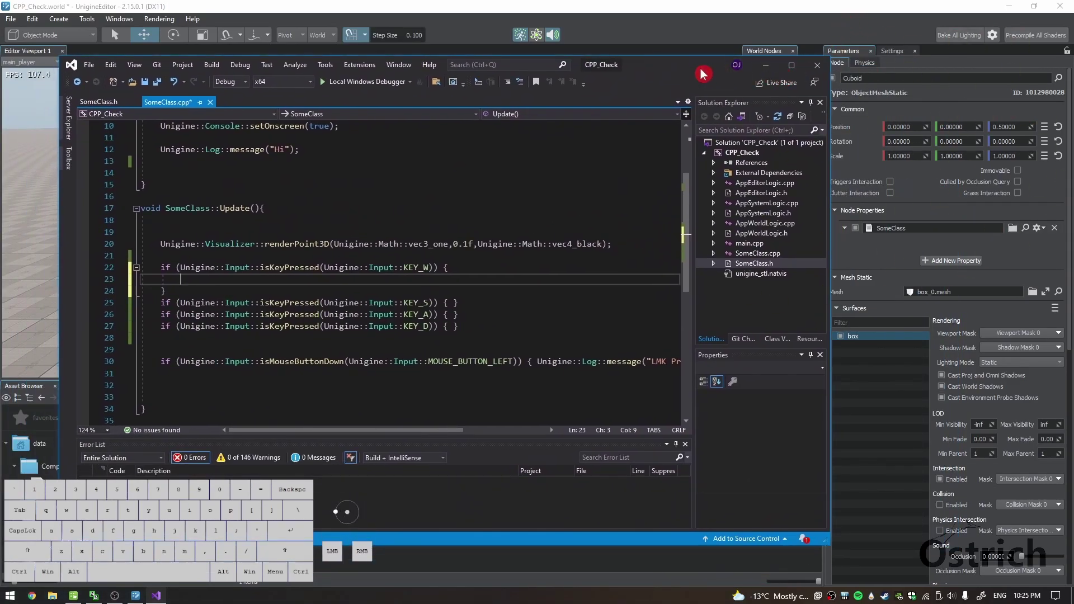
# Write node->setWorldPosition(); inside the KEY_W body.
pyautogui.click(701, 69)
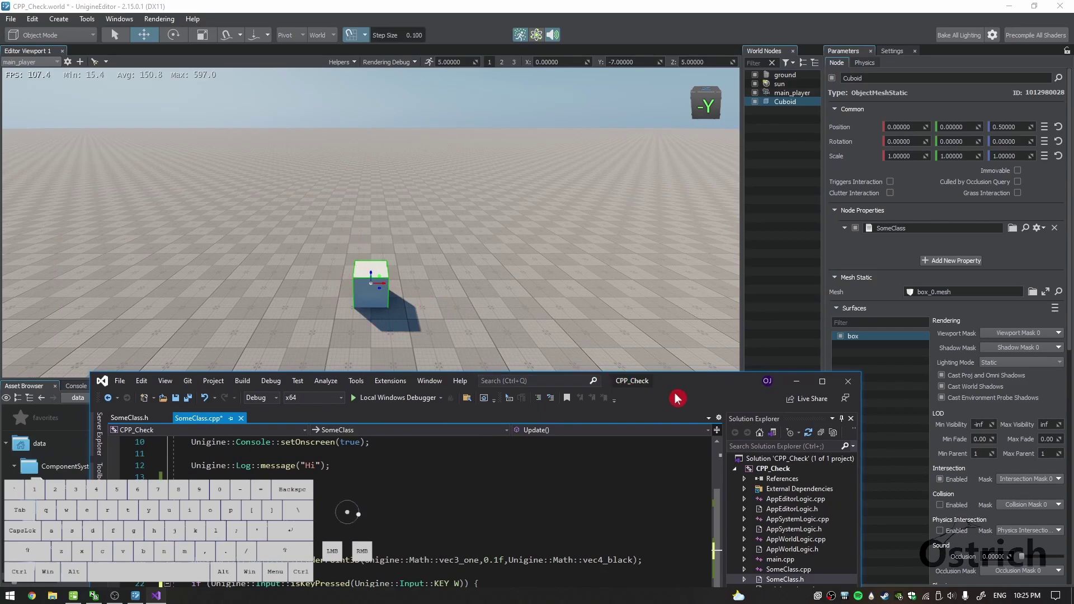
pyautogui.click(680, 392)
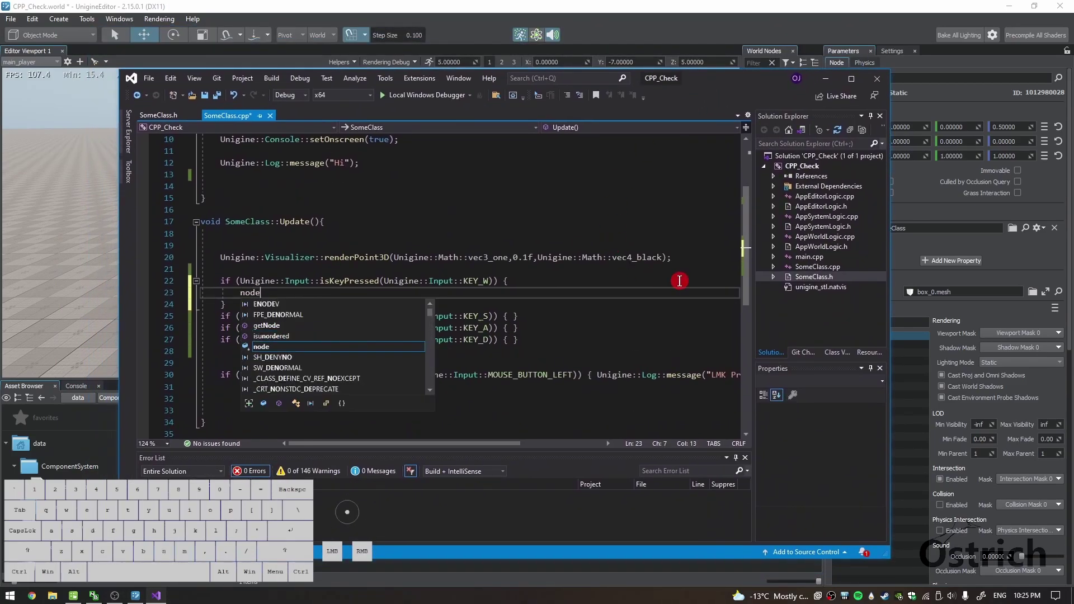
pyautogui.press('-')
pyautogui.press('shift+.')
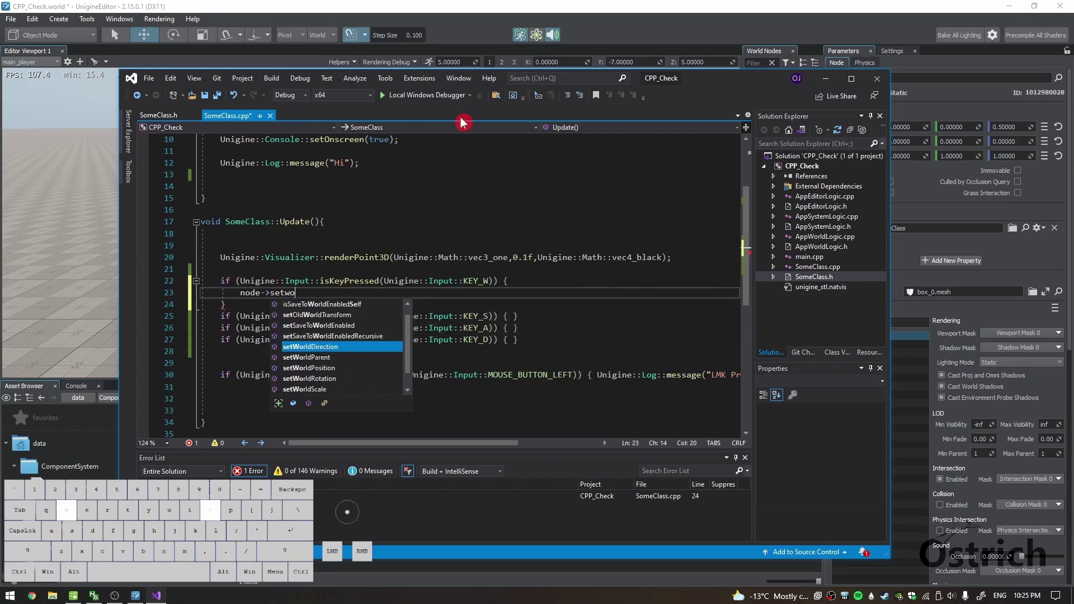
pyautogui.press('shift+p')
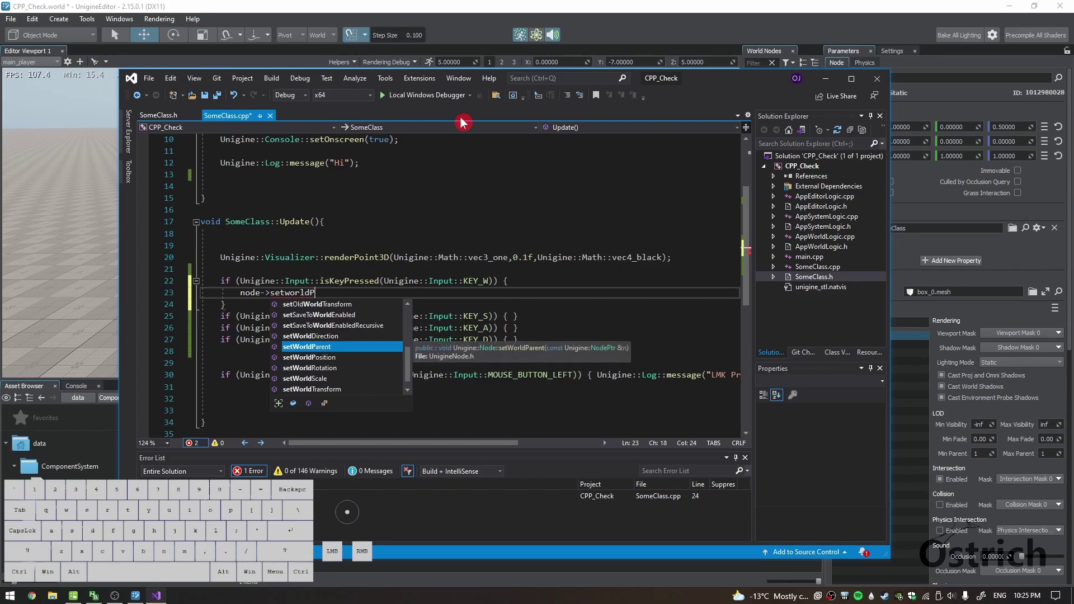
pyautogui.press('Return')
pyautogui.press('BackSpace')
pyautogui.press('BackSpace')
pyautogui.press('shift+0')
pyautogui.press(';')
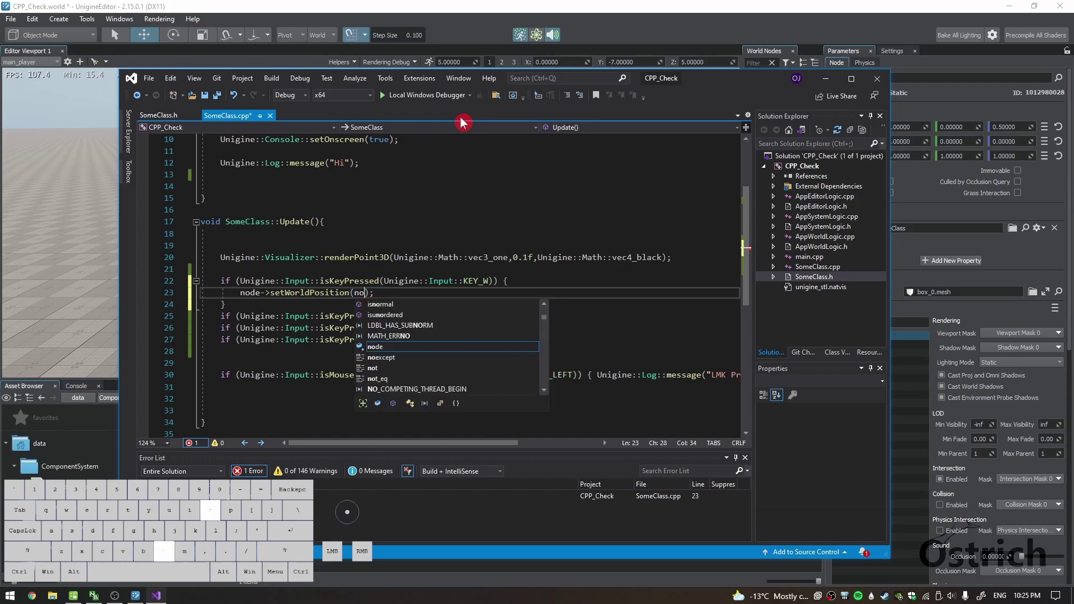
# Pass node->getWorldPosition() + as the still-unfinished argument of setWorldPosition.
pyautogui.press('BackSpace')
pyautogui.press('-')
pyautogui.press('shift+.')
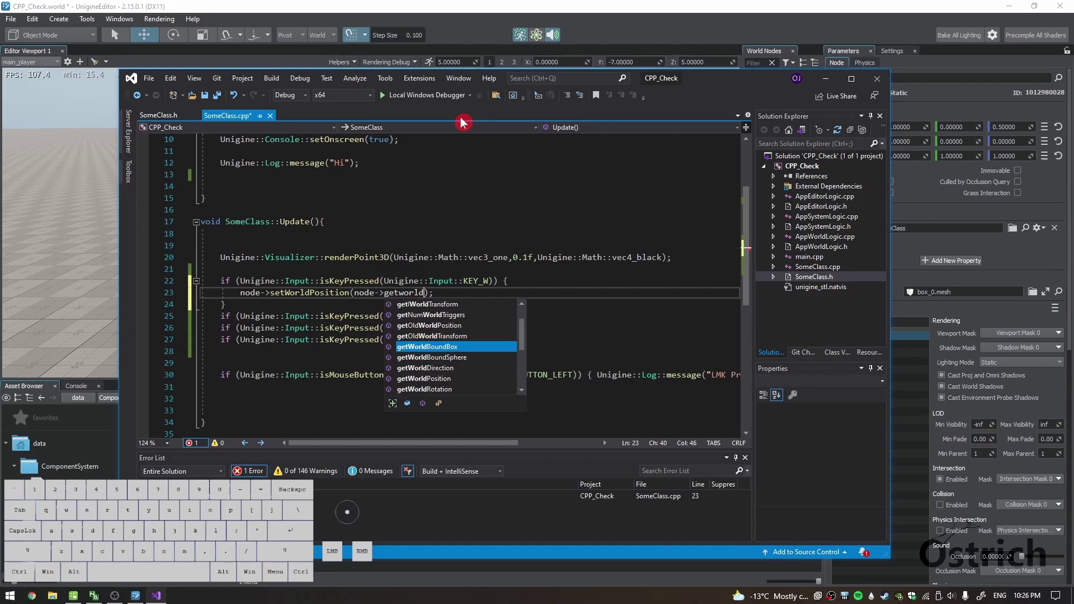
pyautogui.press('p')
pyautogui.press('o')
pyautogui.press('Return')
pyautogui.press('BackSpace')
pyautogui.press('BackSpace')
pyautogui.press('space')
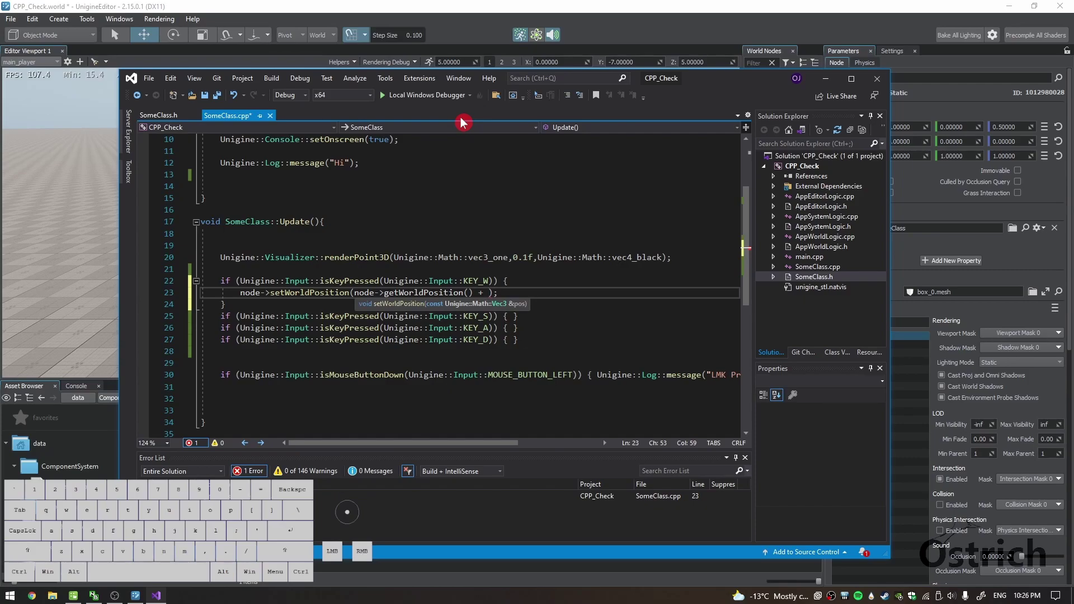
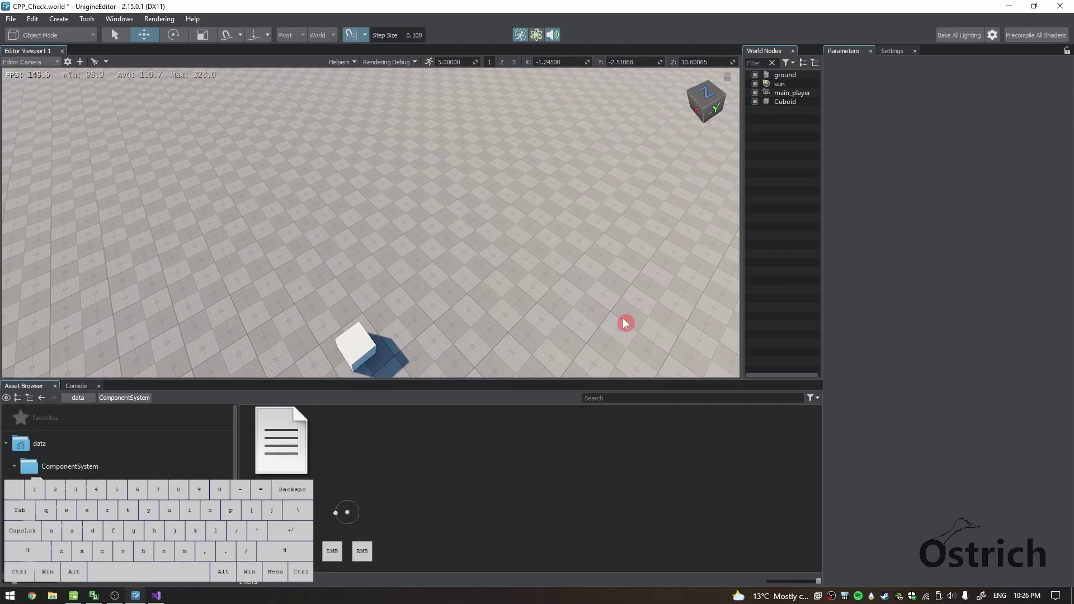
pyautogui.press('alt+Tab')
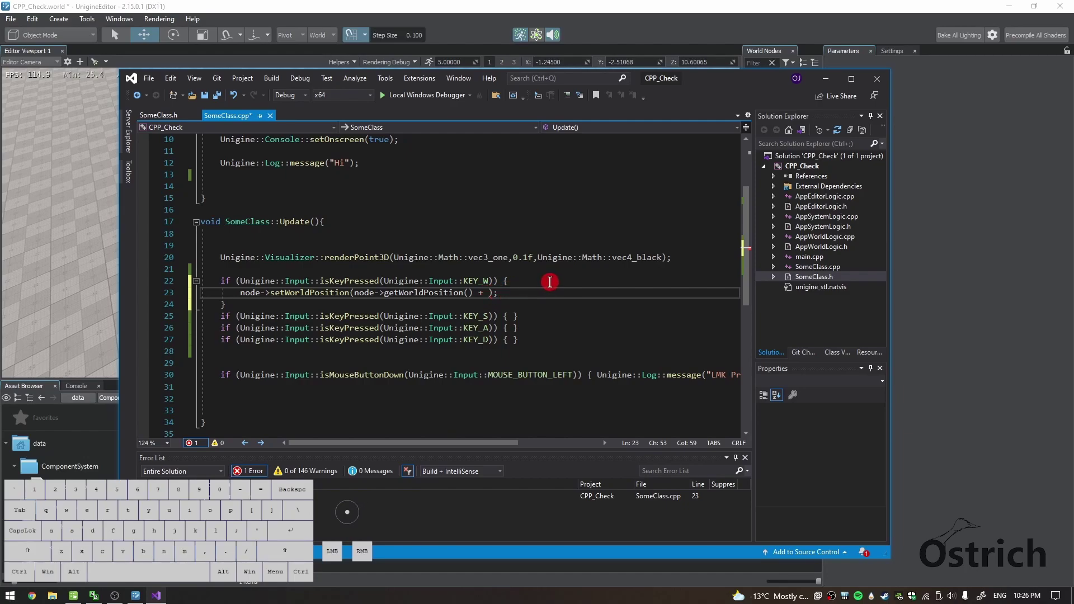
# Add node->getWorldDirection(Unigine::Math:: as the offset term after the plus.
pyautogui.press('BackSpace')
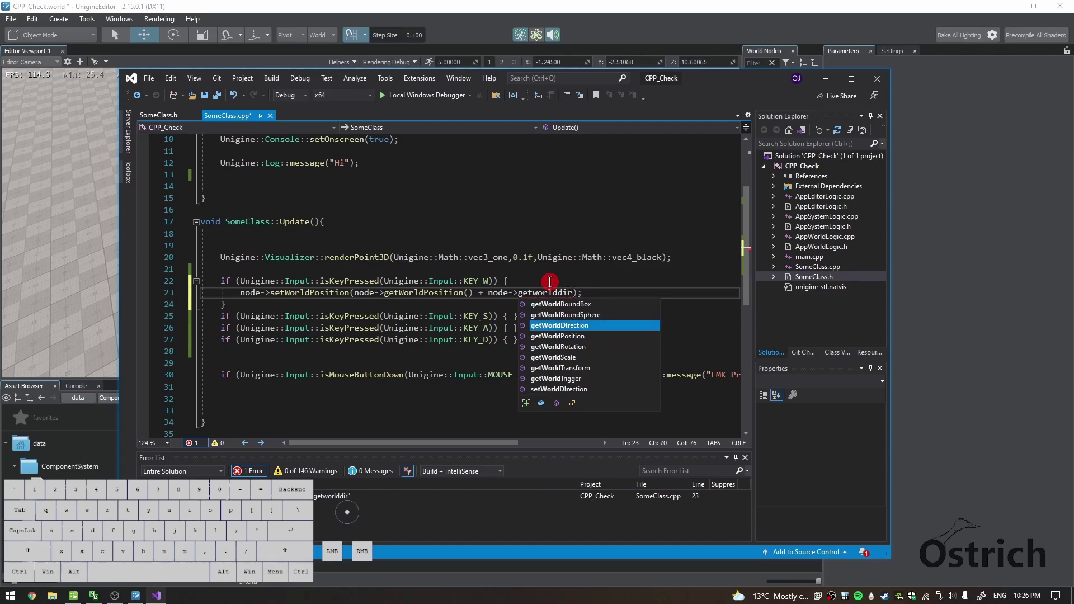
pyautogui.press('Return')
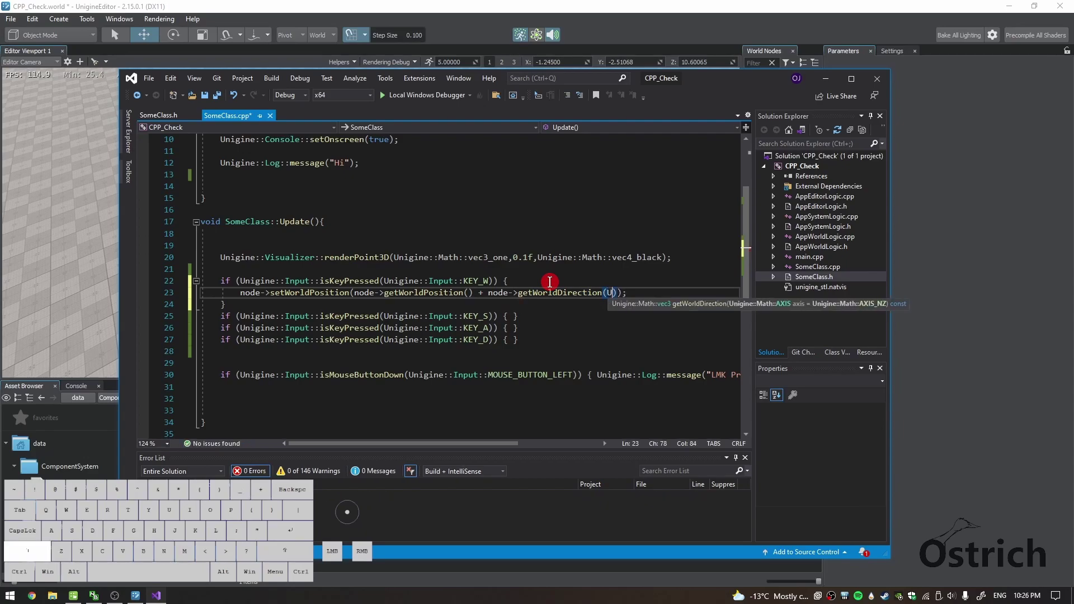
pyautogui.press('BackSpace')
pyautogui.press('=')
pyautogui.press('BackSpace')
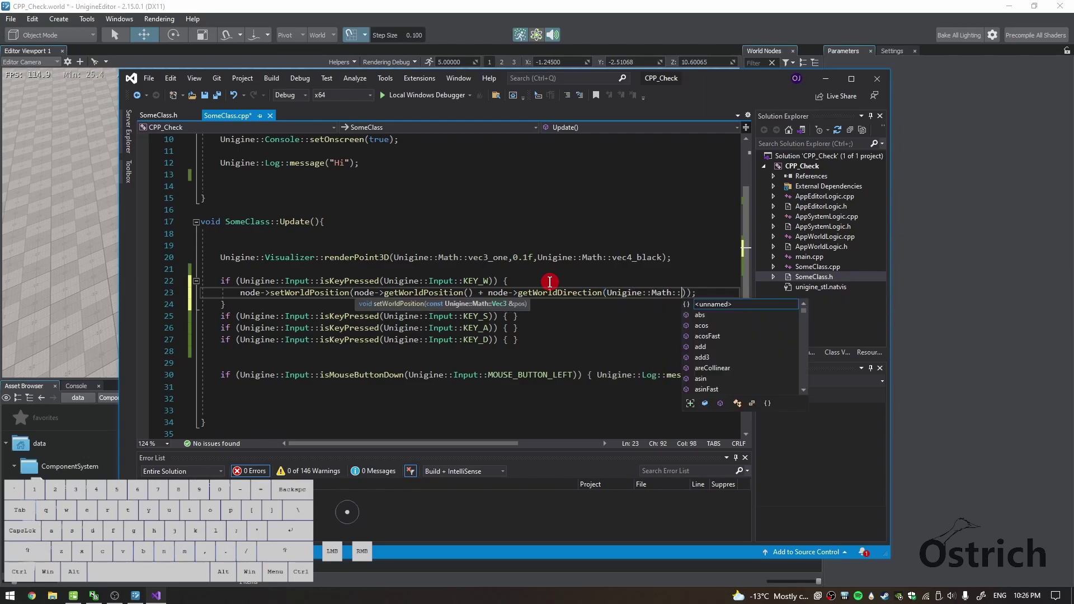
# Complete the axis argument as AXIS_Y so W moves the node along its Y direction.
pyautogui.press('x')
pyautogui.press('BackSpace')
pyautogui.press('BackSpace')
pyautogui.press('BackSpace')
pyautogui.press('BackSpace')
pyautogui.press('s')
pyautogui.press('shift+BackSpace')
pyautogui.press('shift+-')
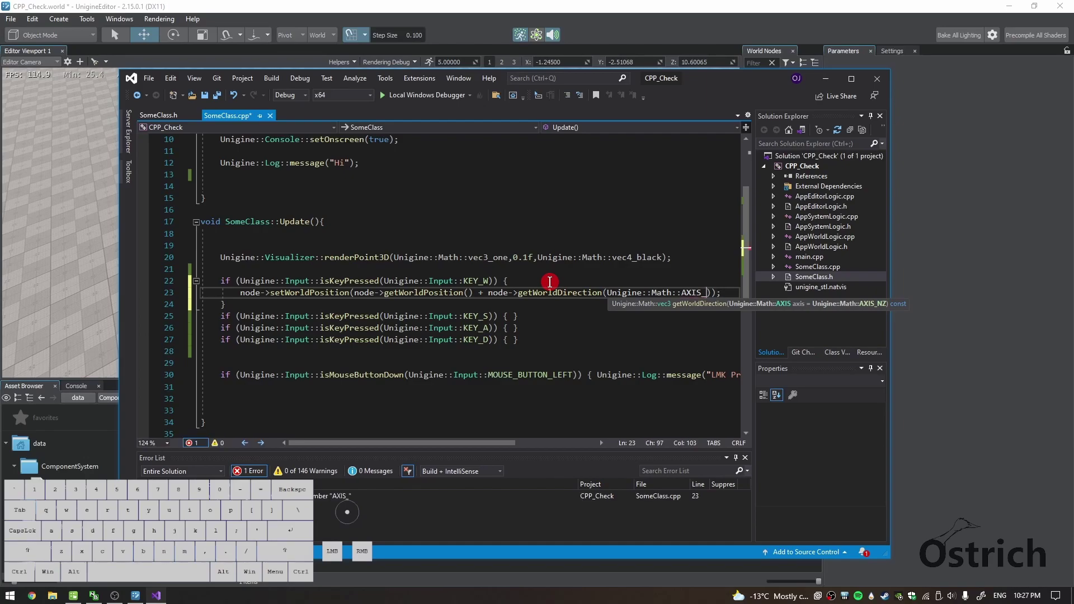
pyautogui.press('=')
pyautogui.press('=')
pyautogui.press('BackSpace')
pyautogui.press('BackSpace')
pyautogui.press('BackSpace')
pyautogui.press('BackSpace')
pyautogui.press('BackSpace')
pyautogui.press('BackSpace')
pyautogui.press('BackSpace')
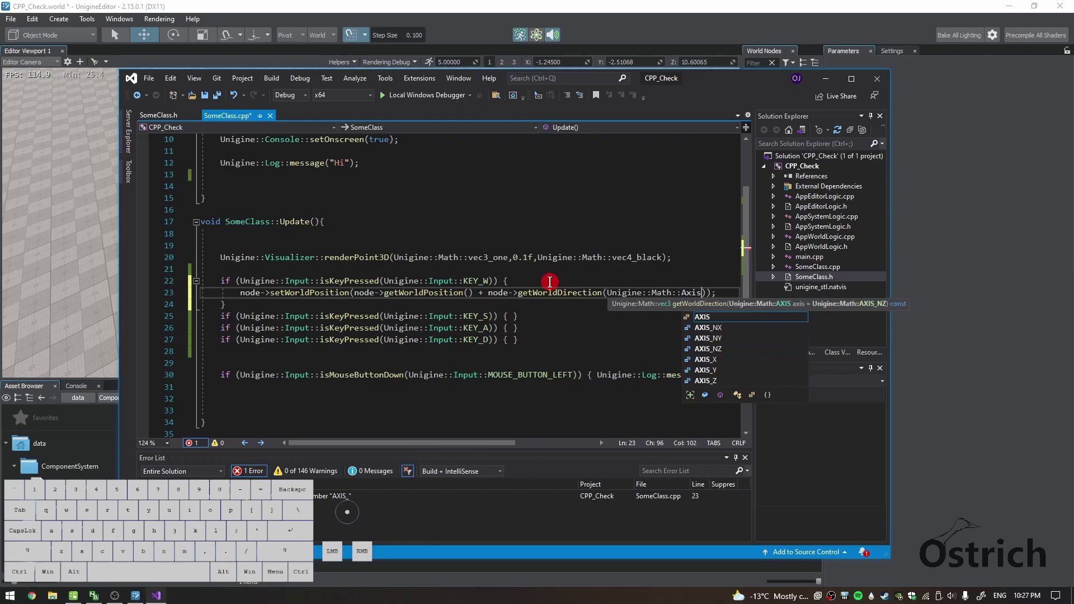
pyautogui.press('shift+-')
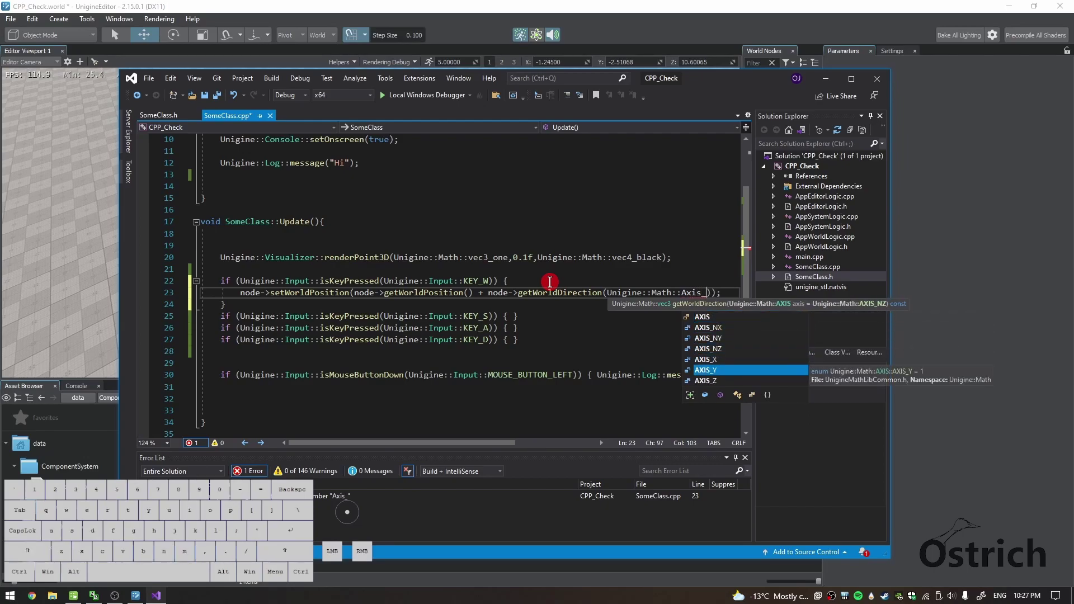
pyautogui.press('Return')
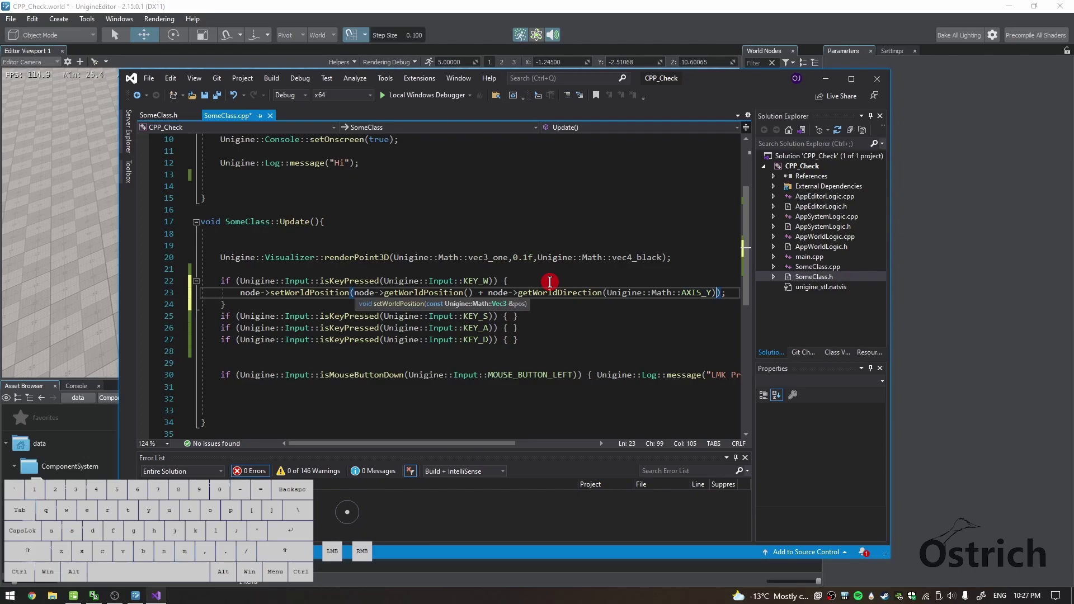
# Multiply the direction term by Unigine::Game:: and choose getIFps from the suggestions.
pyautogui.click(720, 84)
pyautogui.click(697, 307)
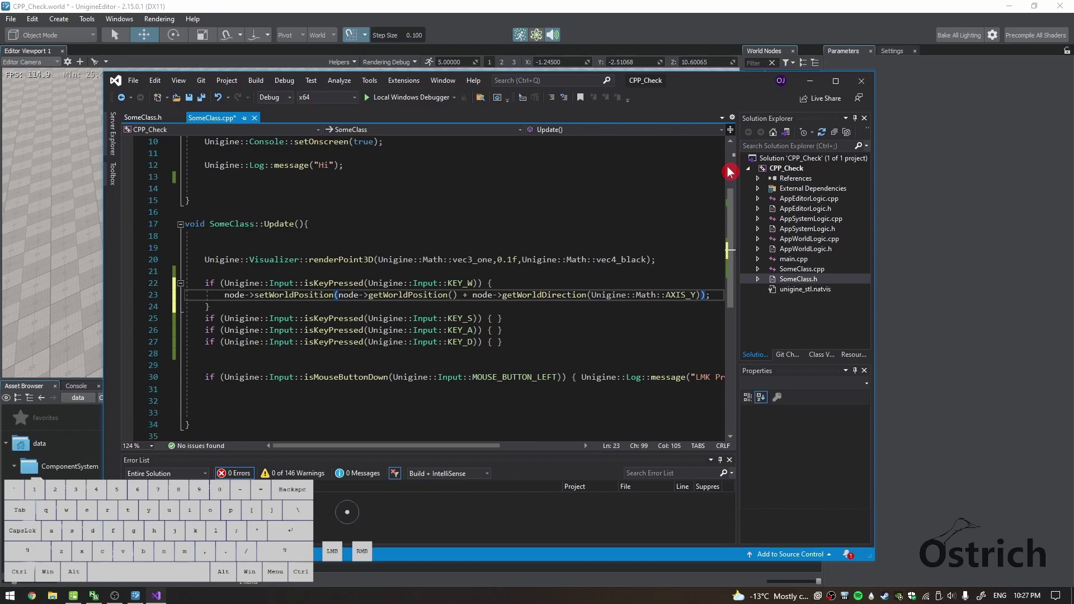
pyautogui.press('space')
pyautogui.press('shift+8')
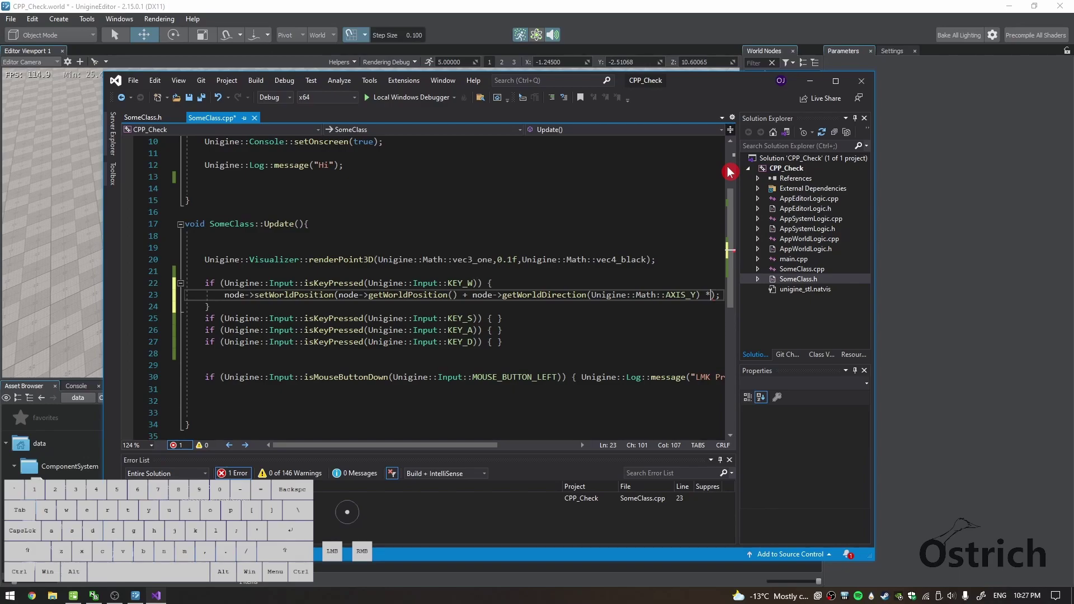
pyautogui.press('space')
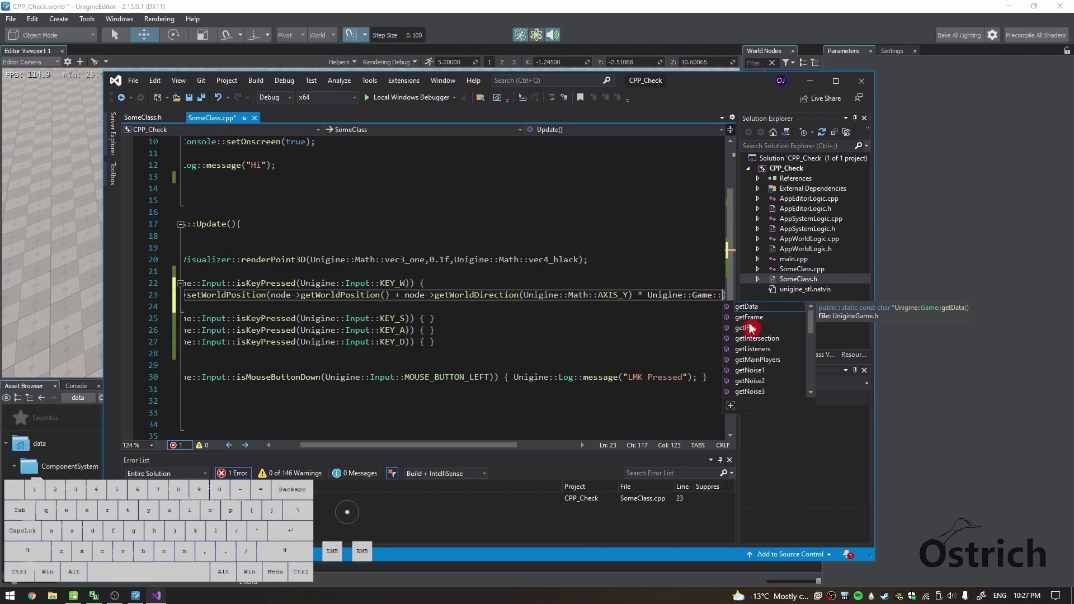
pyautogui.click(751, 328)
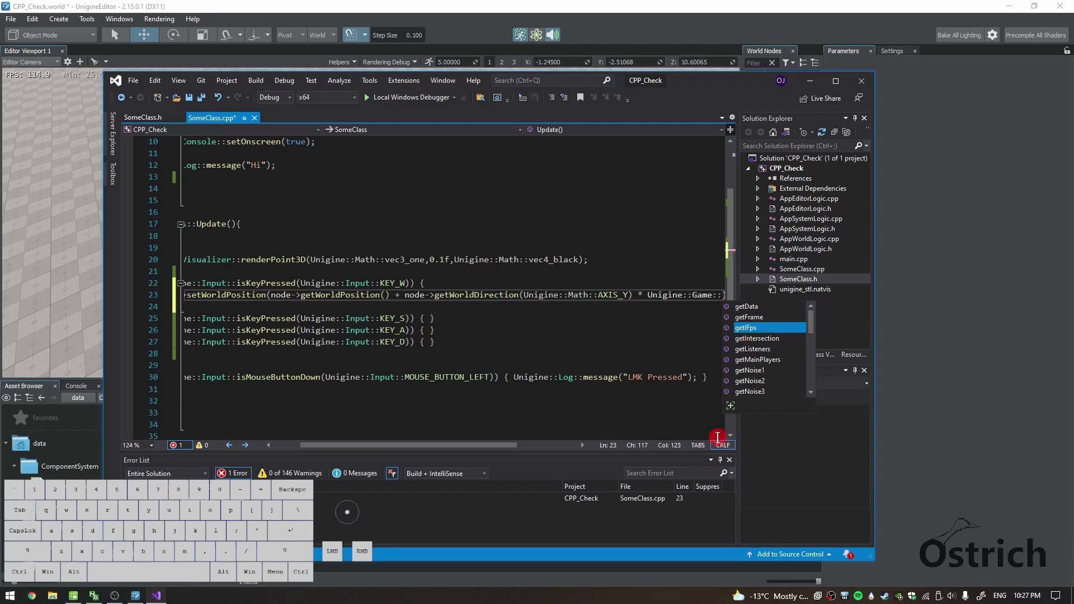
# Finish the W line with * Unigine::Game::getIFps() and copy the whole line.
pyautogui.press('Return')
pyautogui.press('ctrl+s')
pyautogui.click(651, 301)
pyautogui.doubleClick(714, 295)
pyautogui.moveTo(517, 445); pyautogui.dragTo(564, 437)
pyautogui.click(609, 293)
pyautogui.press('ctrl+c')
# Paste the same movement line into the S, A and D key blocks.
pyautogui.click(256, 319)
pyautogui.press('ctrl+v')
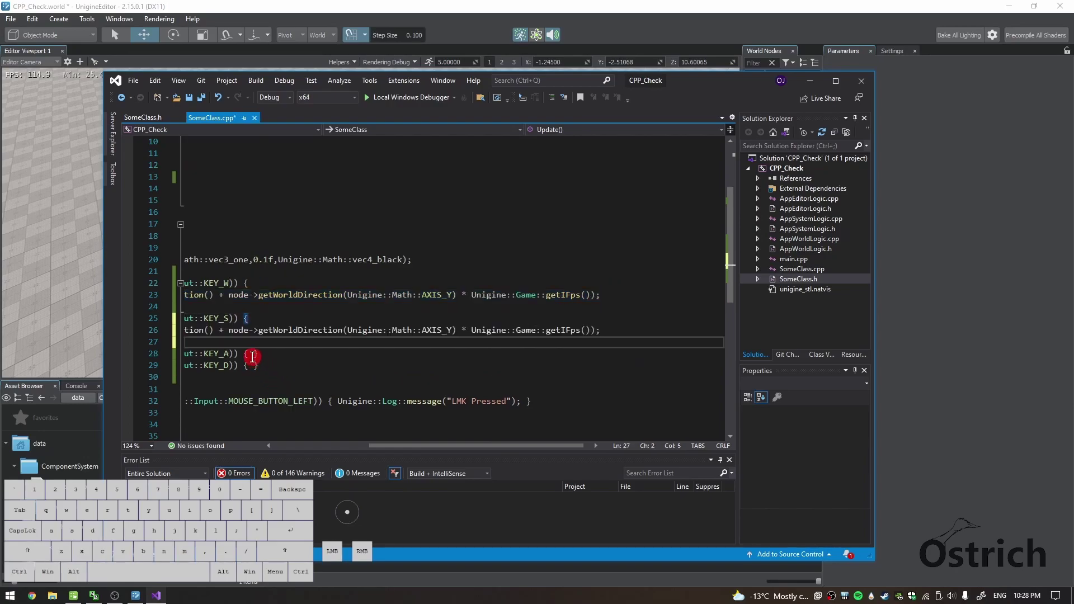
pyautogui.click(253, 353)
pyautogui.press('ctrl+v')
pyautogui.click(257, 389)
pyautogui.press('ctrl+v')
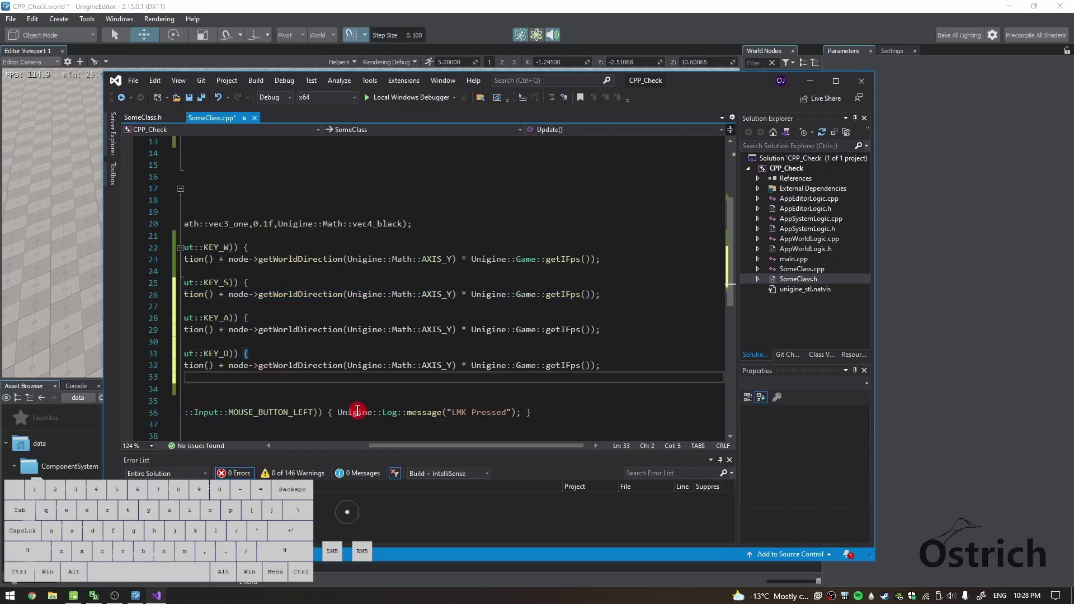
# Change the S, A and D lines to use AXIS_NY, AXIS_NX and AXIS_X.
pyautogui.moveTo(391, 449); pyautogui.dragTo(315, 445)
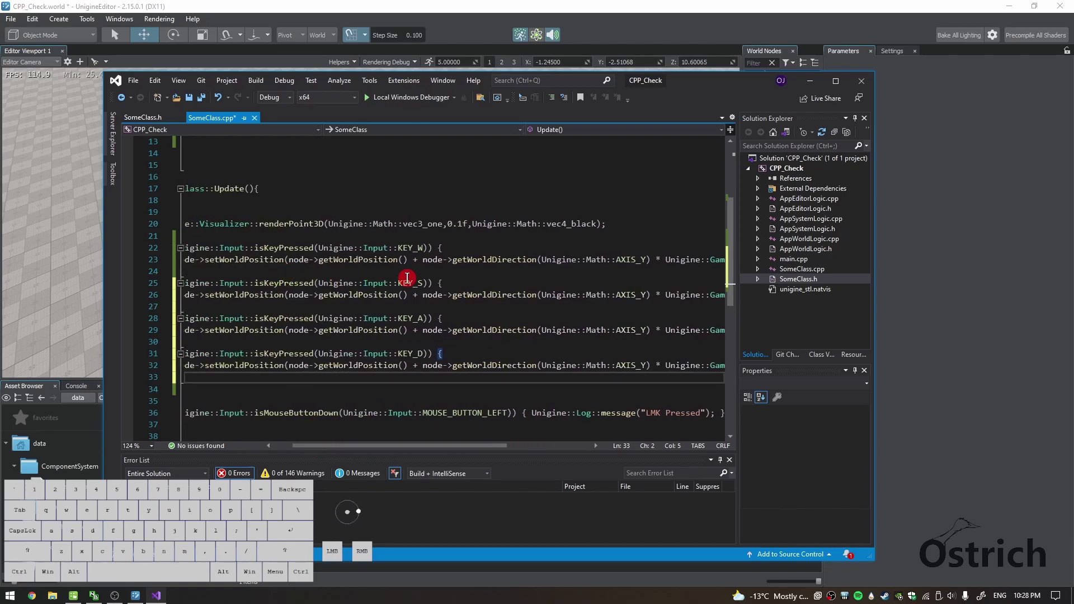
pyautogui.click(643, 294)
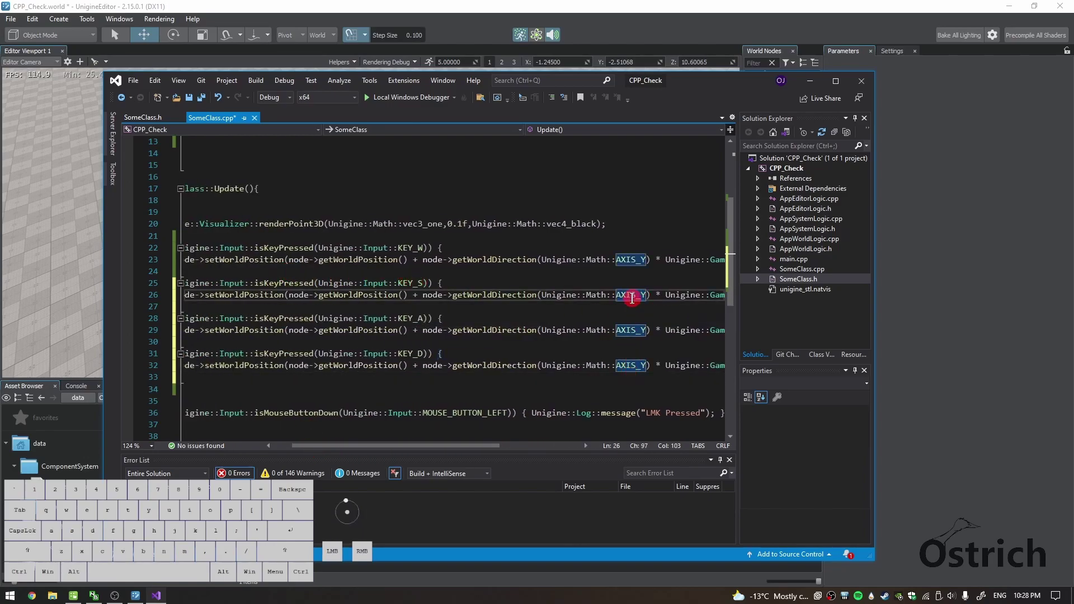
pyautogui.press('shift+n')
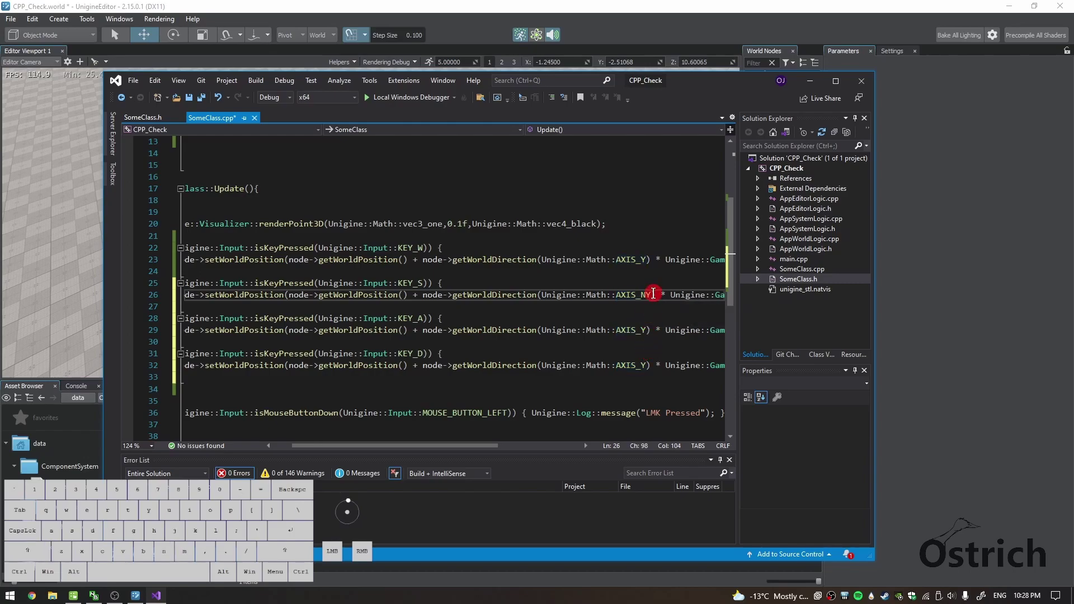
pyautogui.moveTo(647, 331); pyautogui.dragTo(647, 332)
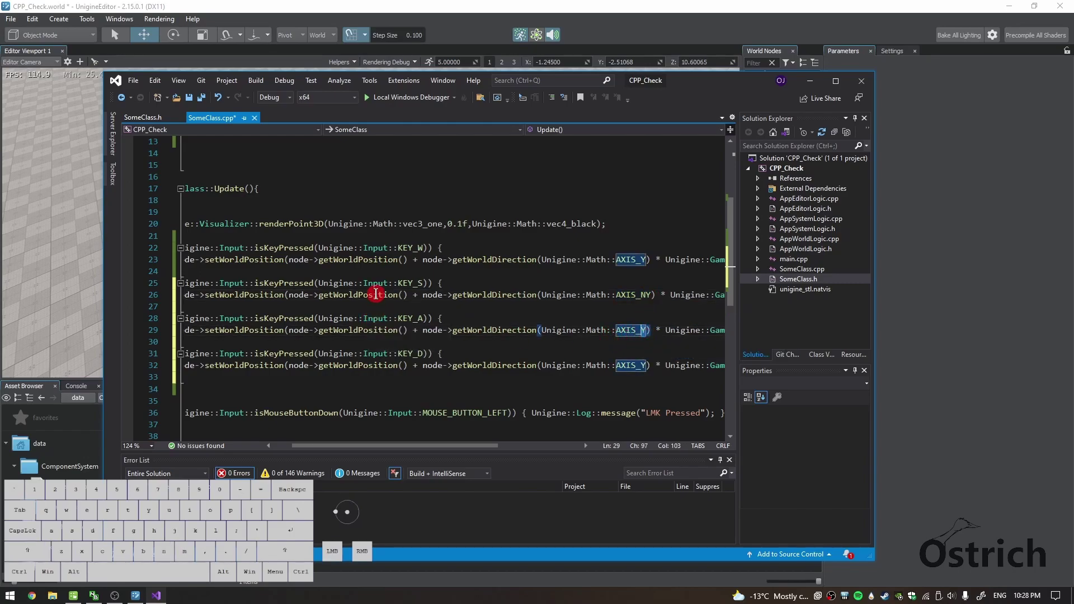
pyautogui.press('shift+n')
pyautogui.press('shift+x')
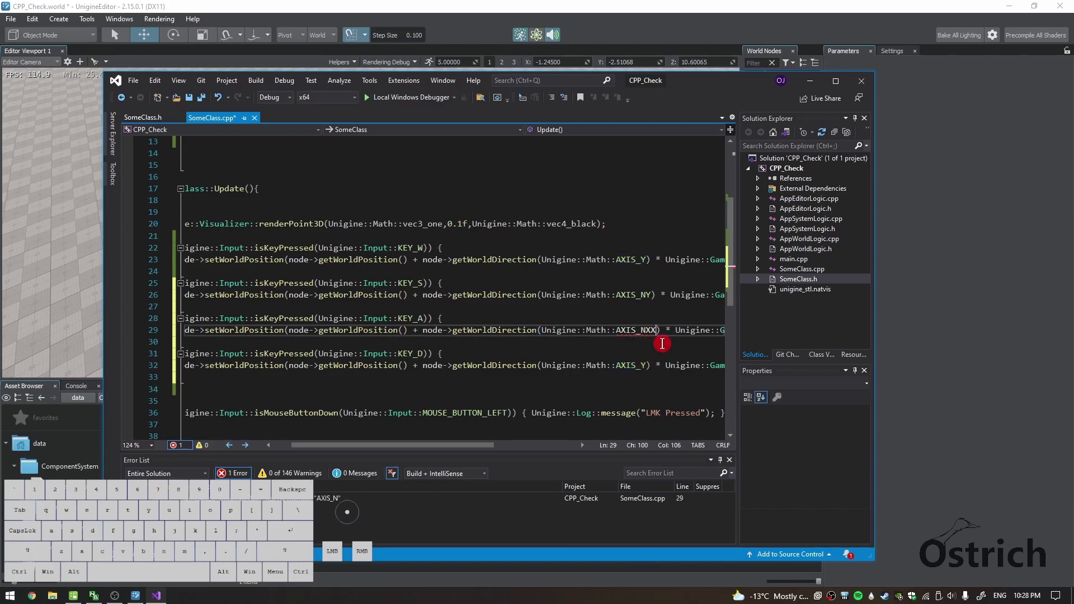
pyautogui.press('BackSpace')
pyautogui.click(648, 363)
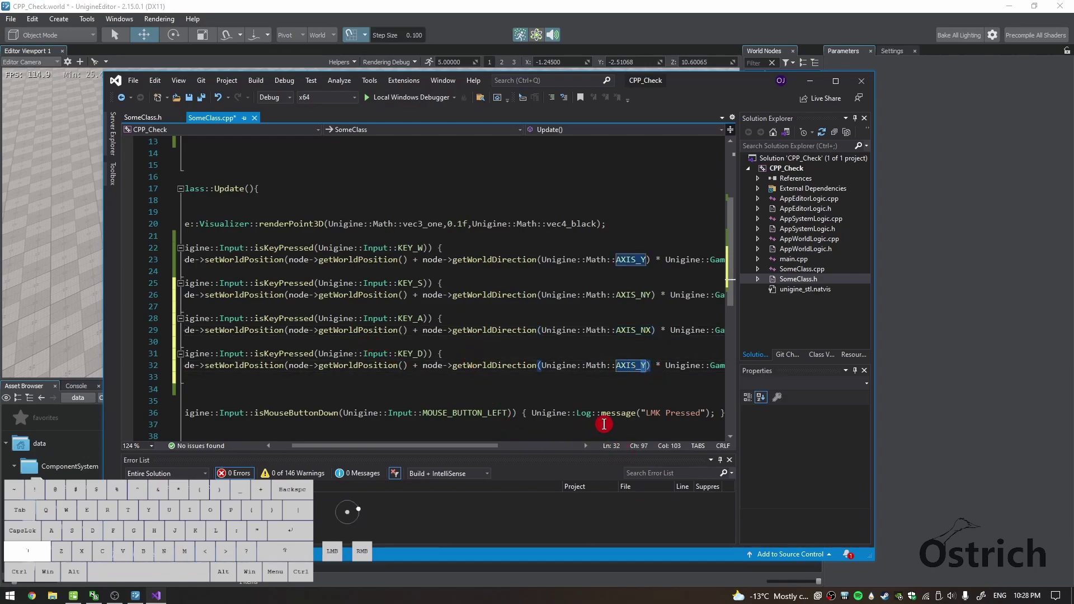
pyautogui.press('BackSpace')
# Save SomeClass.cpp and build and launch the project.
pyautogui.press('ctrl+s')
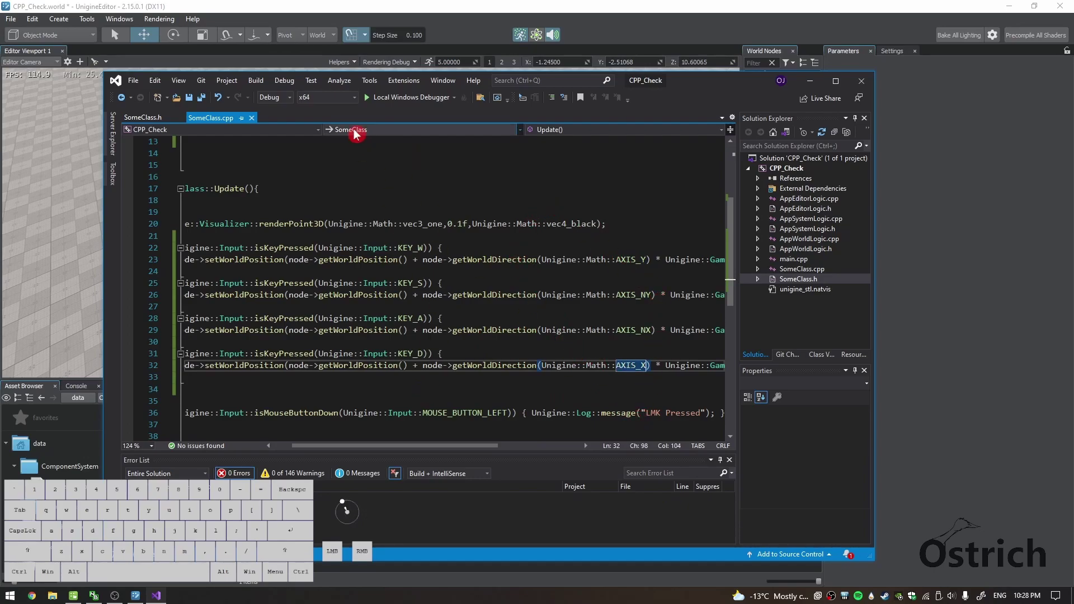
pyautogui.click(385, 101)
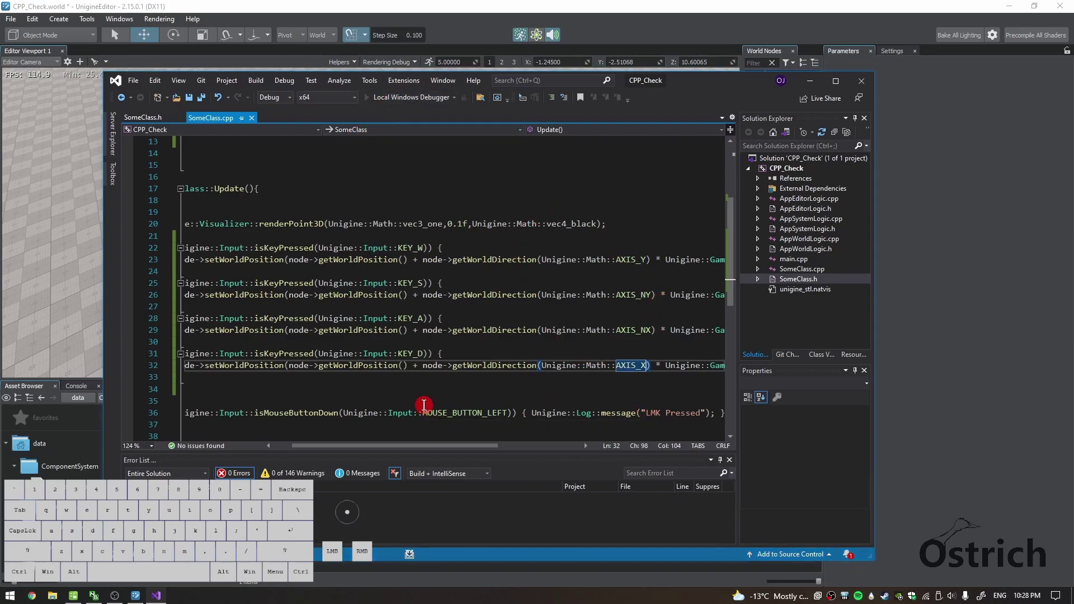
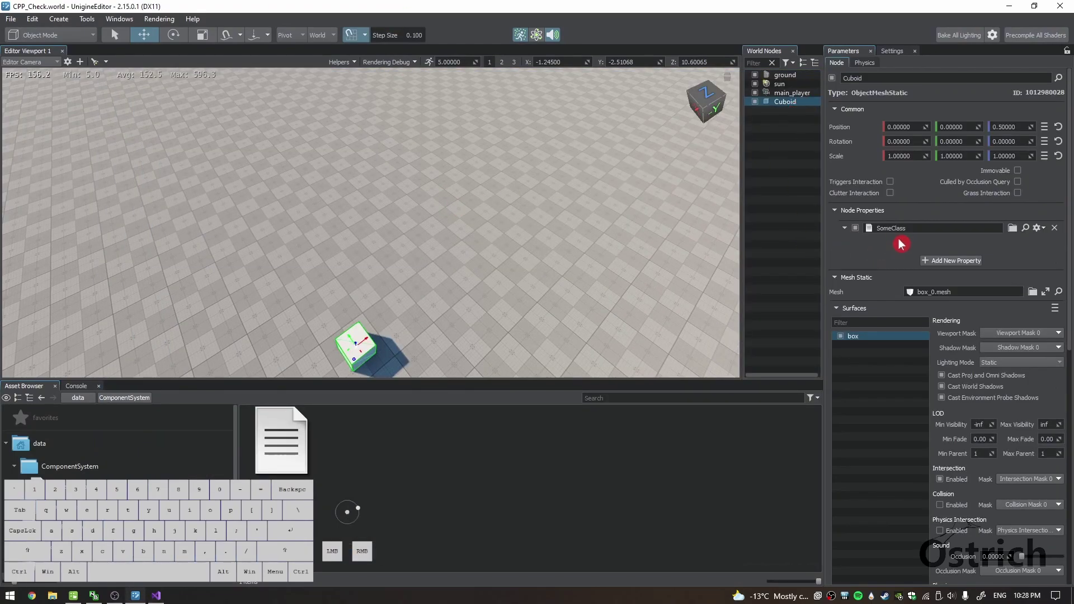
# Run the CPP_Check project with the Local Windows Debugger.
pyautogui.press('alt+Tab')
pyautogui.click(392, 101)
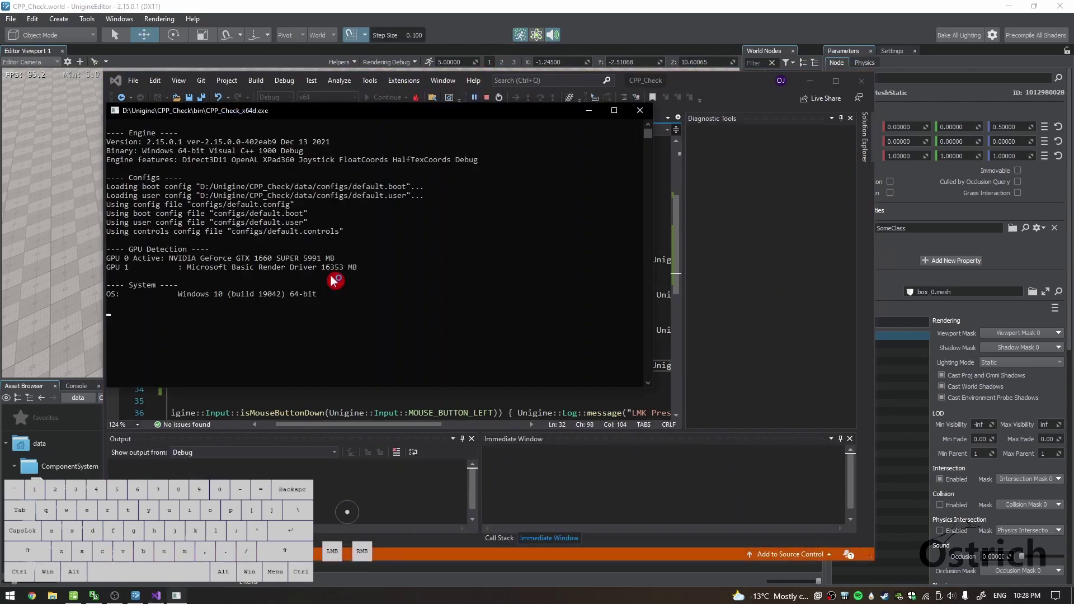
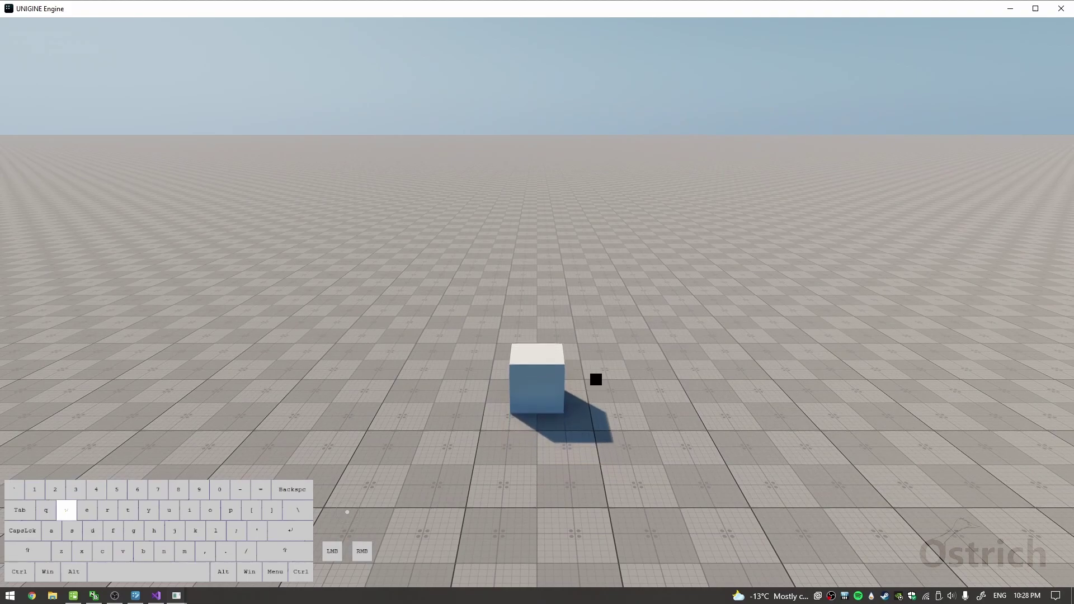
# Drive the cube across the floor with the S, A and D keys to test the movement code.
pyautogui.press('s')
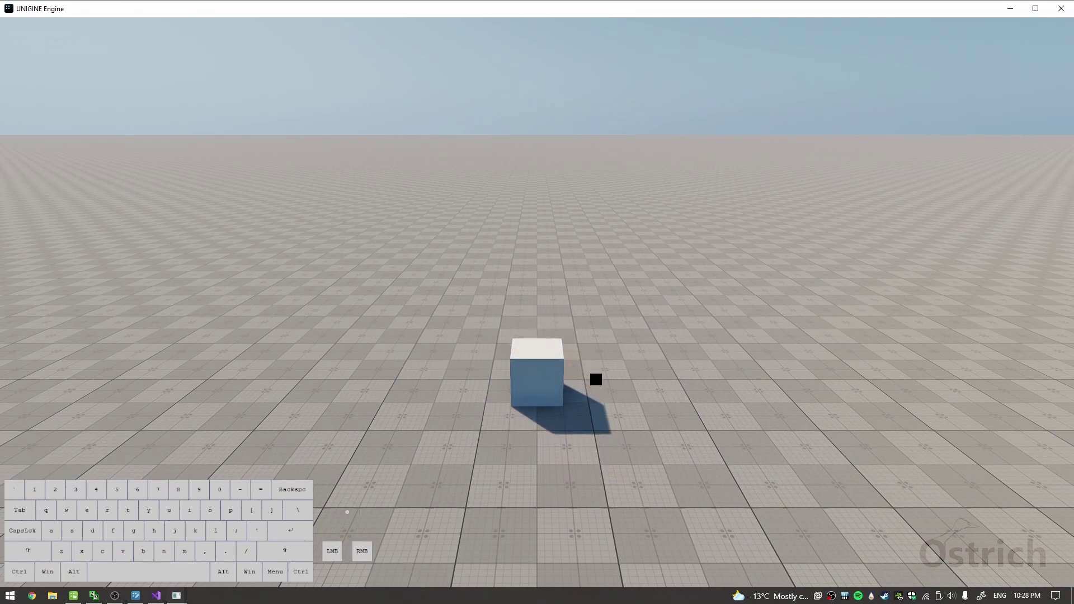
pyautogui.press('d')
pyautogui.press('a')
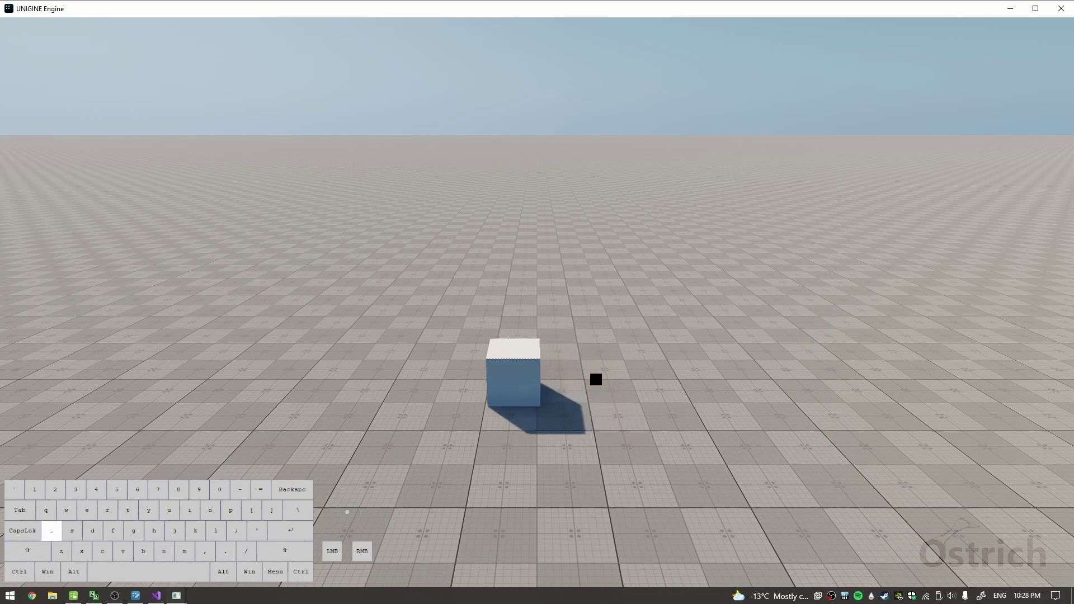
pyautogui.press('d')
pyautogui.press('d')
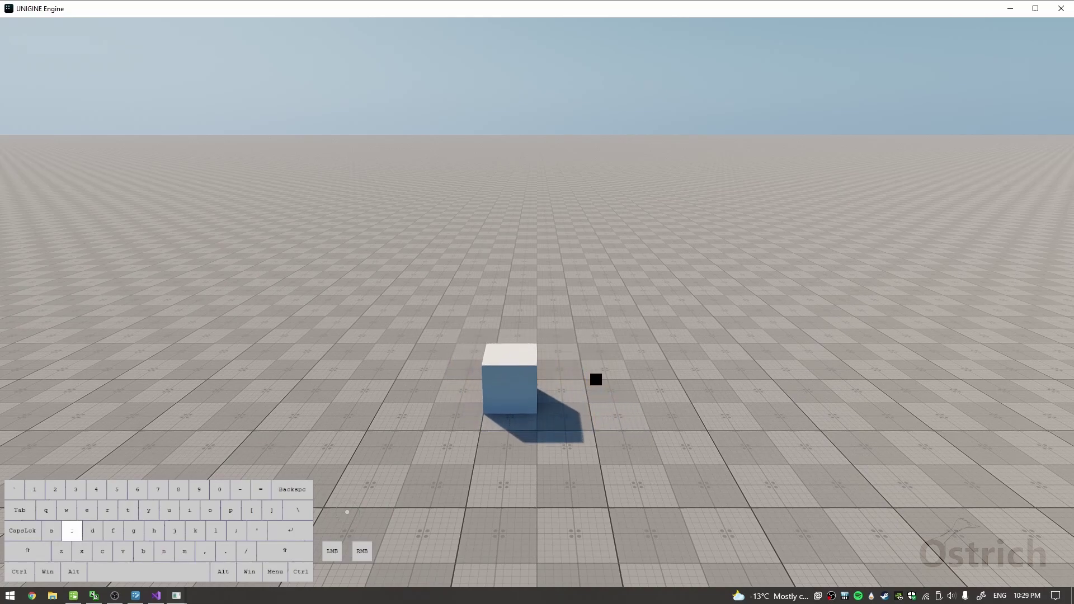
pyautogui.press('d')
pyautogui.press('a')
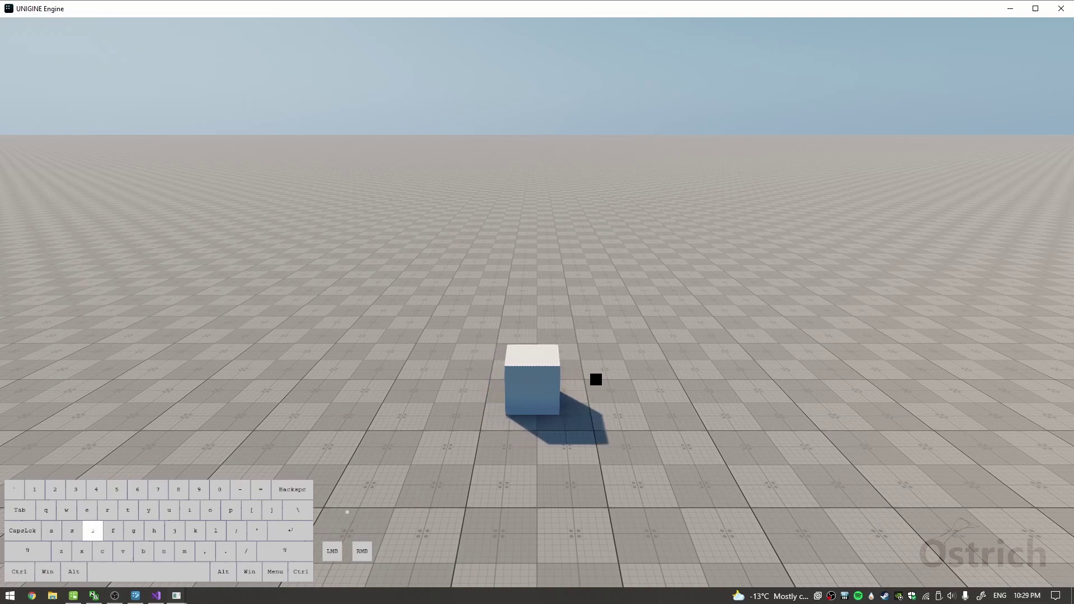
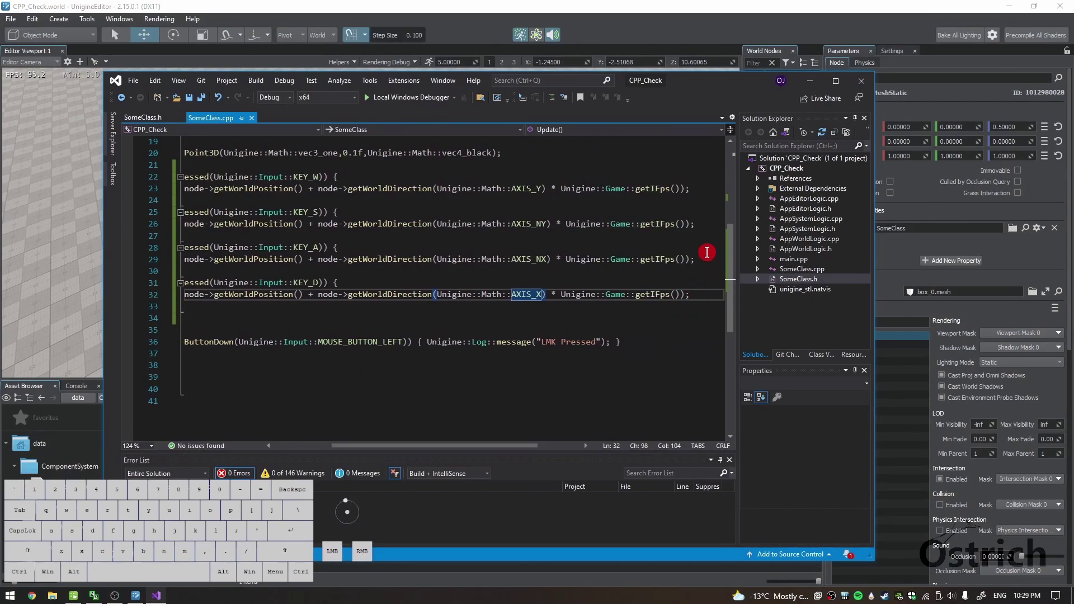
# Replace the KEY_A setWorldPosition call with node->rotate() from the IntelliSense suggestion.
pyautogui.click(706, 258)
pyautogui.press('BackSpace')
pyautogui.press('Return')
pyautogui.moveTo(405, 445); pyautogui.dragTo(355, 449)
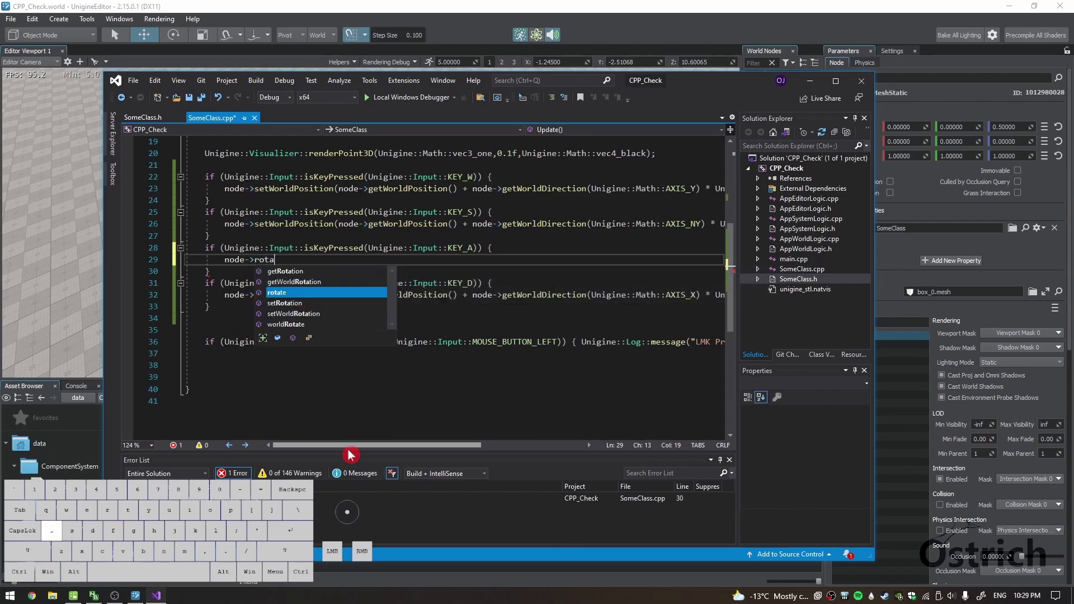
pyautogui.press('Return')
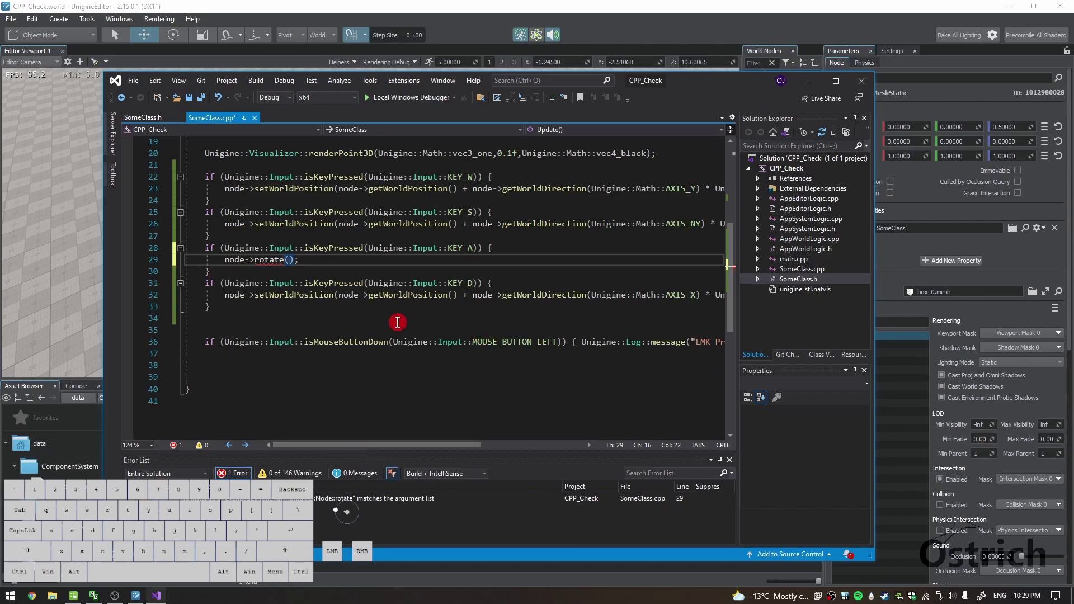
pyautogui.moveTo(731, 80); pyautogui.dragTo(678, 67)
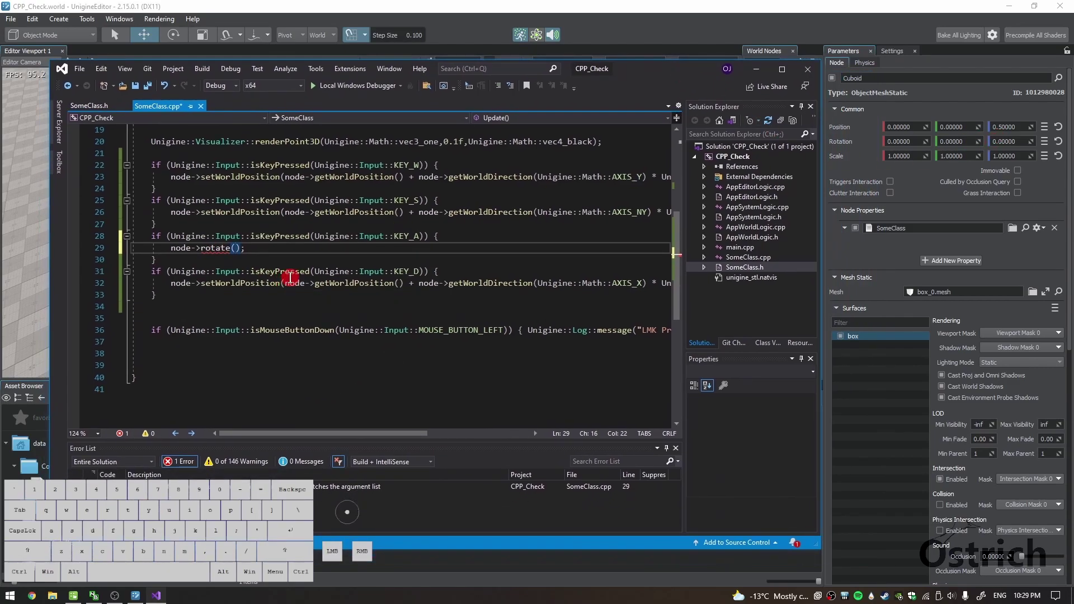
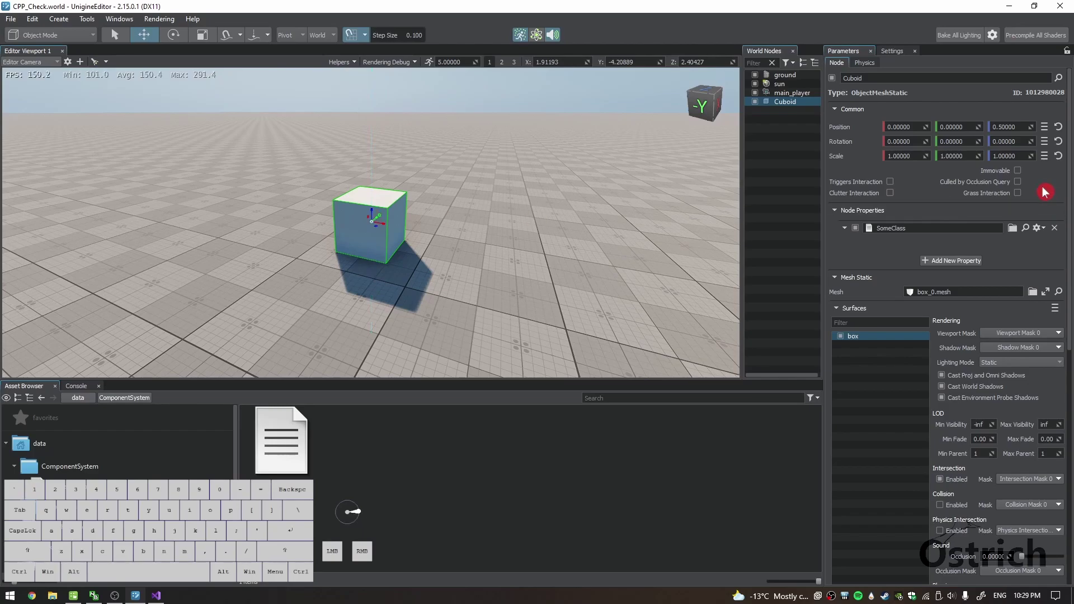
pyautogui.moveTo(1036, 139); pyautogui.dragTo(935, 118)
# Fill the KEY_A rotate() argument with Unigine::Math::quat(0,0,-1), choosing the three-angle constructor overload.
pyautogui.doubleClick(1002, 134)
pyautogui.press('alt+Tab')
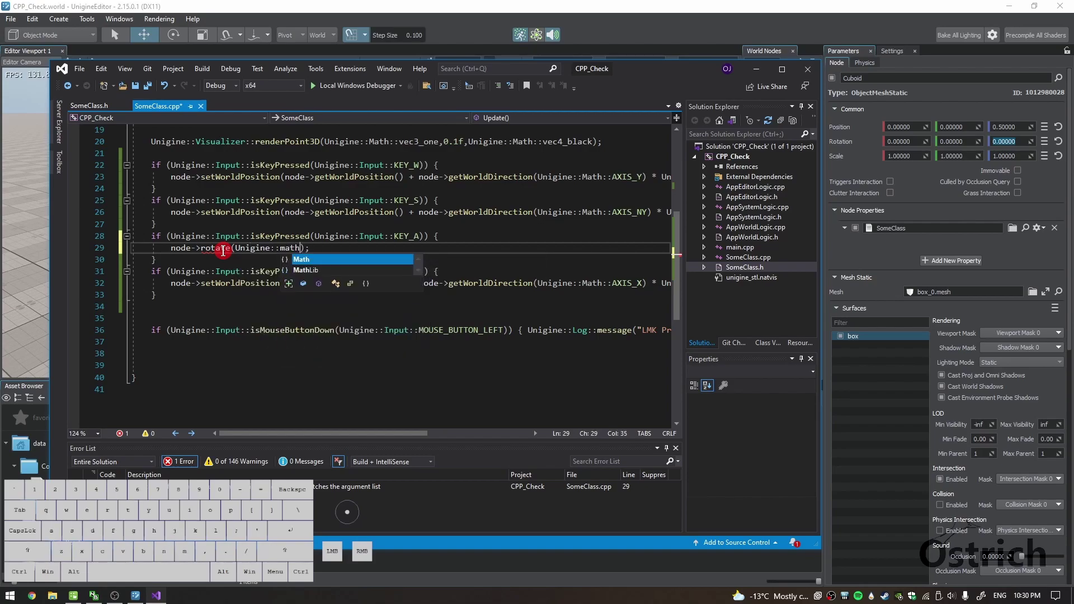
pyautogui.press('shift+;')
pyautogui.press('shift+BackSpace')
pyautogui.press('shift+;')
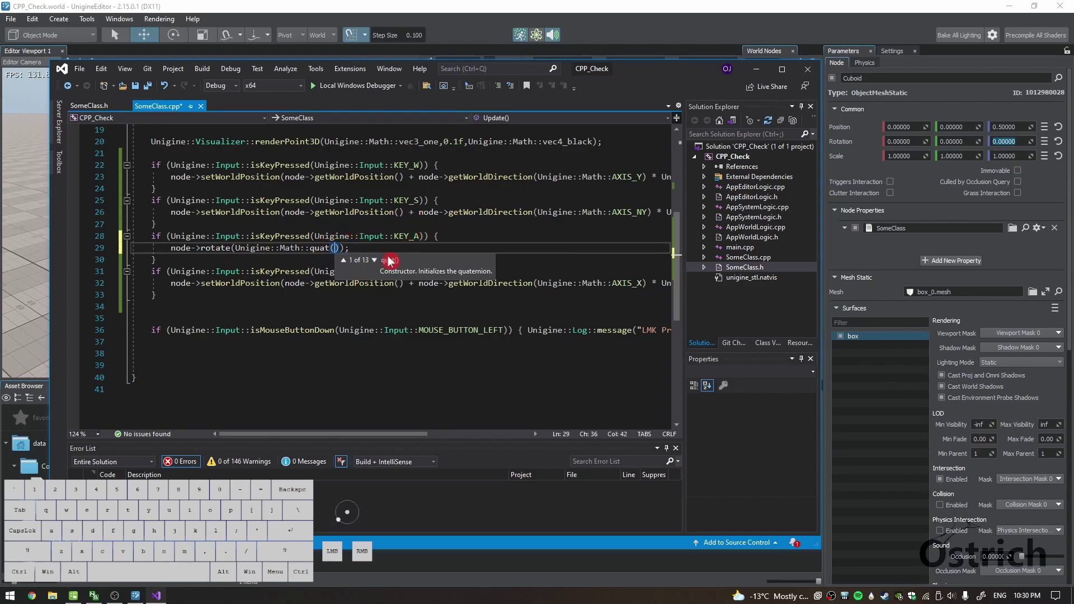
pyautogui.click(377, 259)
pyautogui.click(378, 259)
pyautogui.click(378, 259)
pyautogui.click(377, 259)
pyautogui.doubleClick(377, 259)
pyautogui.click(350, 260)
pyautogui.click(350, 260)
pyautogui.click(350, 260)
pyautogui.click(350, 260)
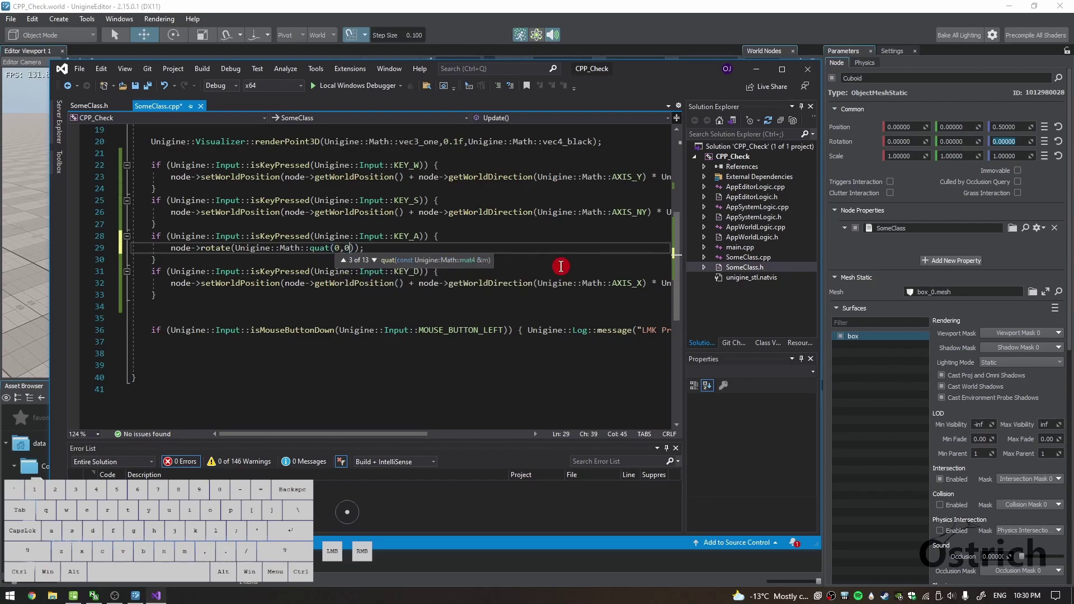
pyautogui.press(',')
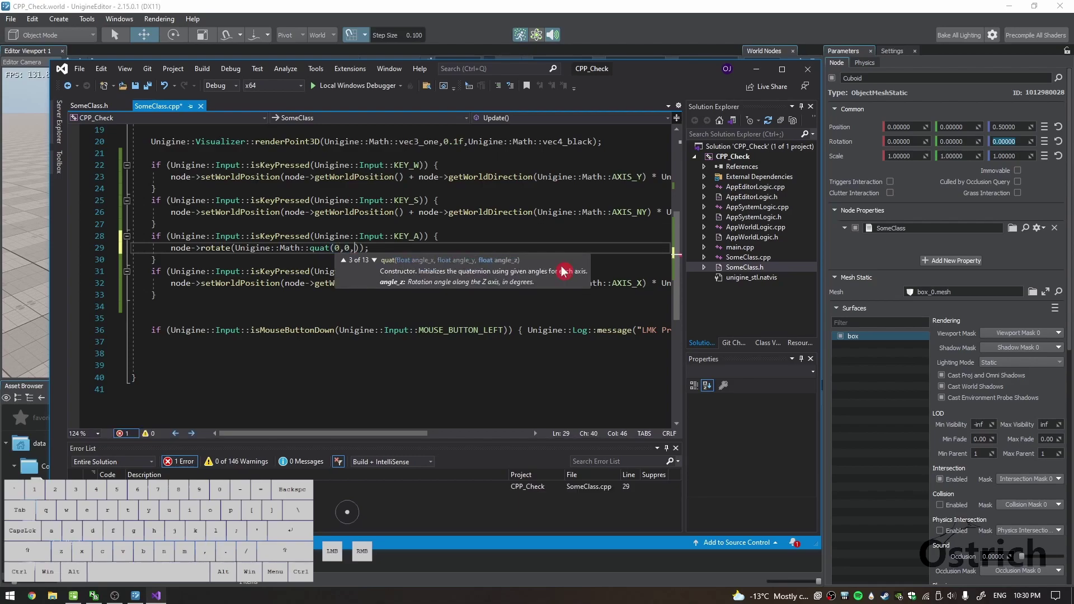
pyautogui.press('ctrl+s')
# Copy the rotate call into the KEY_D branch, replacing its movement code.
pyautogui.click(625, 259)
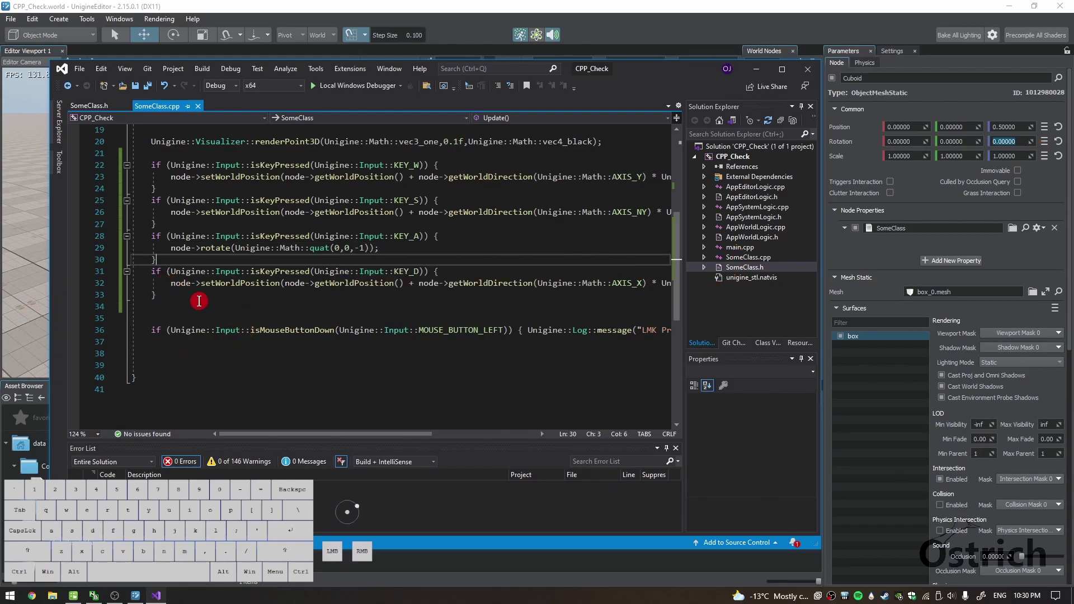
pyautogui.moveTo(171, 246); pyautogui.dragTo(430, 248)
pyautogui.press('ctrl+c')
pyautogui.moveTo(467, 267); pyautogui.dragTo(154, 295)
pyautogui.press('ctrl+v')
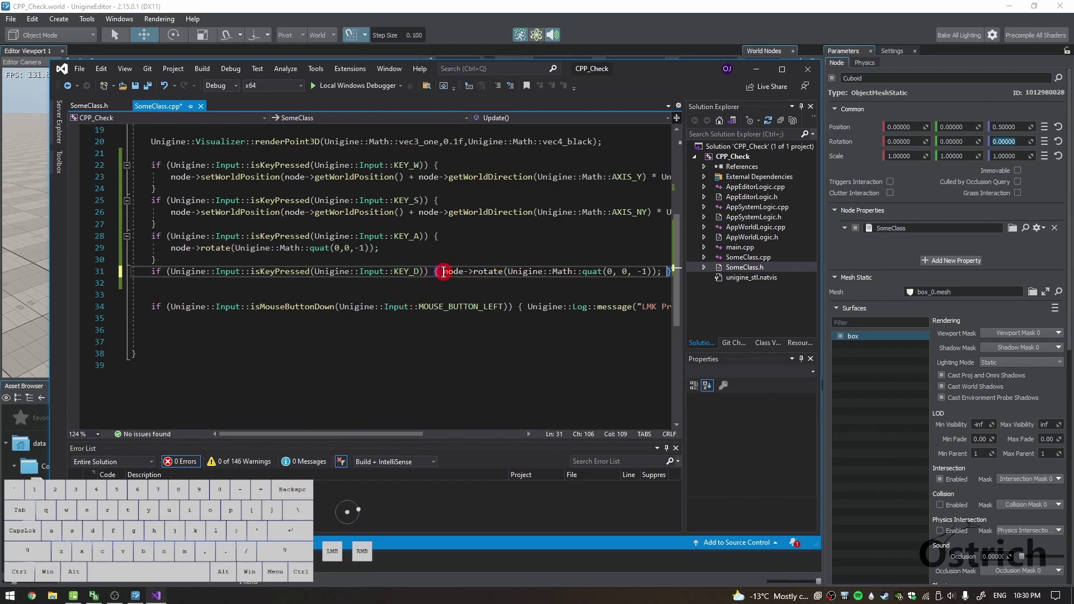
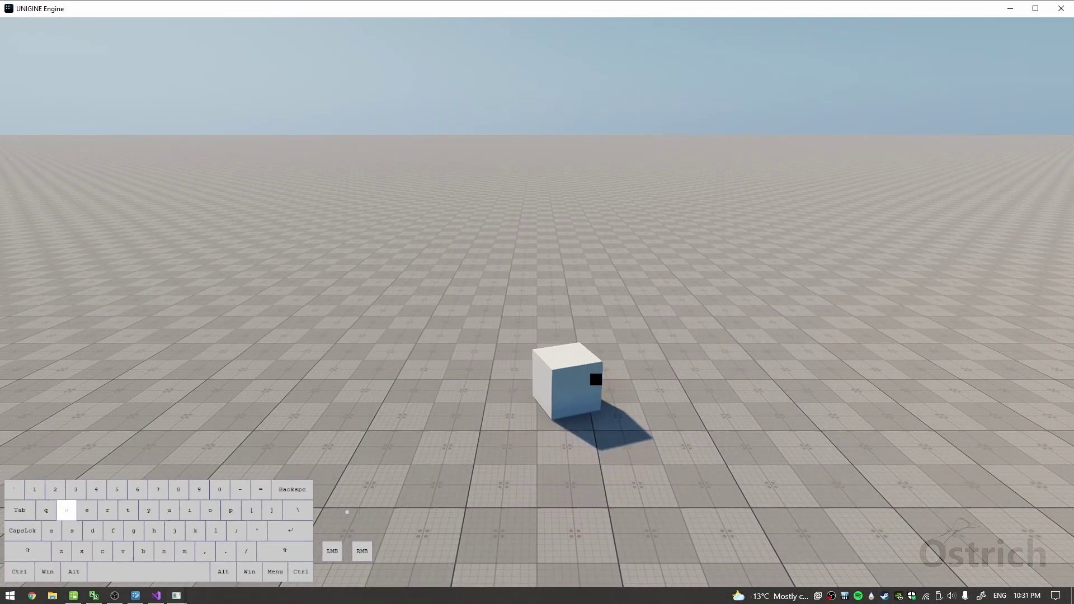
# Test the running game by turning the cube with A/D and moving it with W/S across the floor.
pyautogui.press('d')
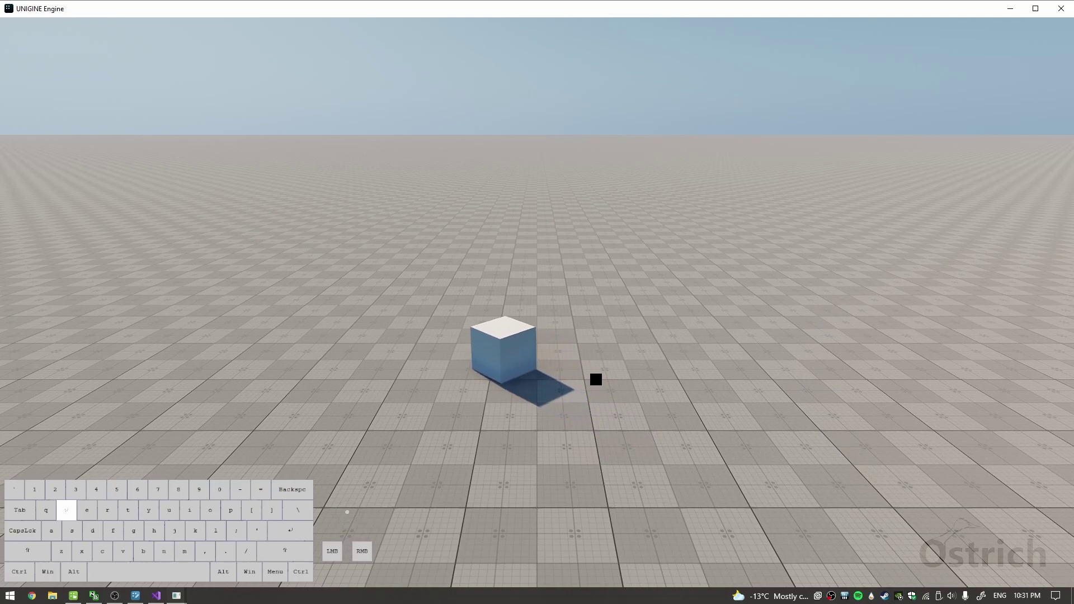
pyautogui.press('d')
pyautogui.press('d')
pyautogui.press('d')
pyautogui.press('d')
pyautogui.press('a')
pyautogui.press('d')
pyautogui.press('d')
pyautogui.press('s')
pyautogui.press('a')
pyautogui.press('a')
pyautogui.press('a')
pyautogui.press('a')
pyautogui.press('d')
pyautogui.press('a')
pyautogui.press('d')
pyautogui.press('w')
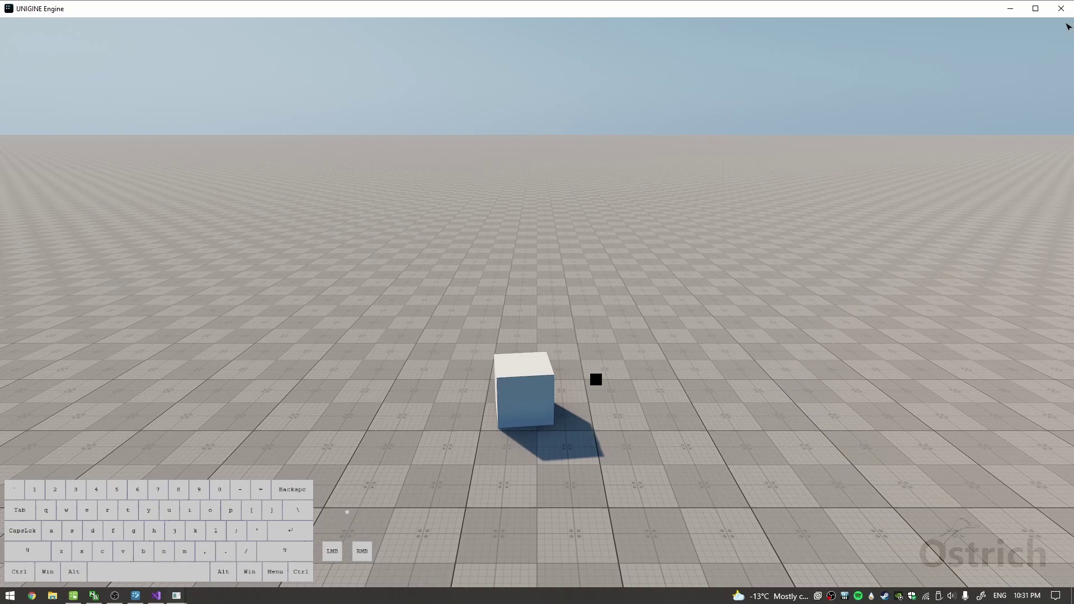
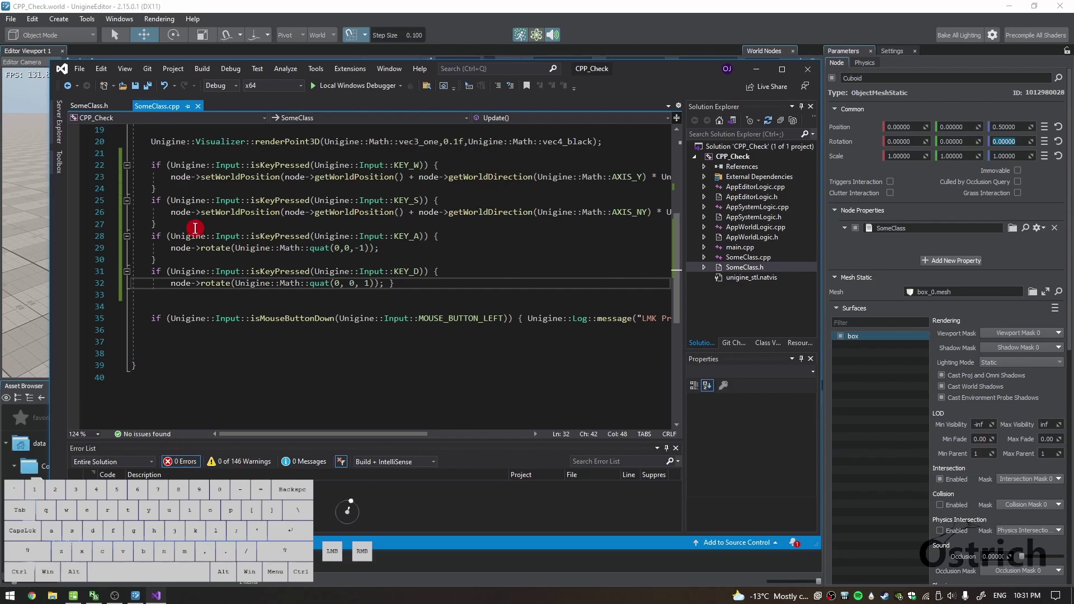
# Duplicate the KEY_W movement line and comment out the original with //.
pyautogui.moveTo(383, 435); pyautogui.dragTo(498, 397)
pyautogui.moveTo(474, 176); pyautogui.dragTo(604, 184)
pyautogui.click(622, 163)
pyautogui.click(623, 176)
pyautogui.moveTo(622, 176); pyautogui.dragTo(616, 167)
pyautogui.press('ctrl+c')
pyautogui.click(620, 172)
pyautogui.press('Return')
pyautogui.press('ctrl+v')
pyautogui.moveTo(280, 435); pyautogui.dragTo(148, 415)
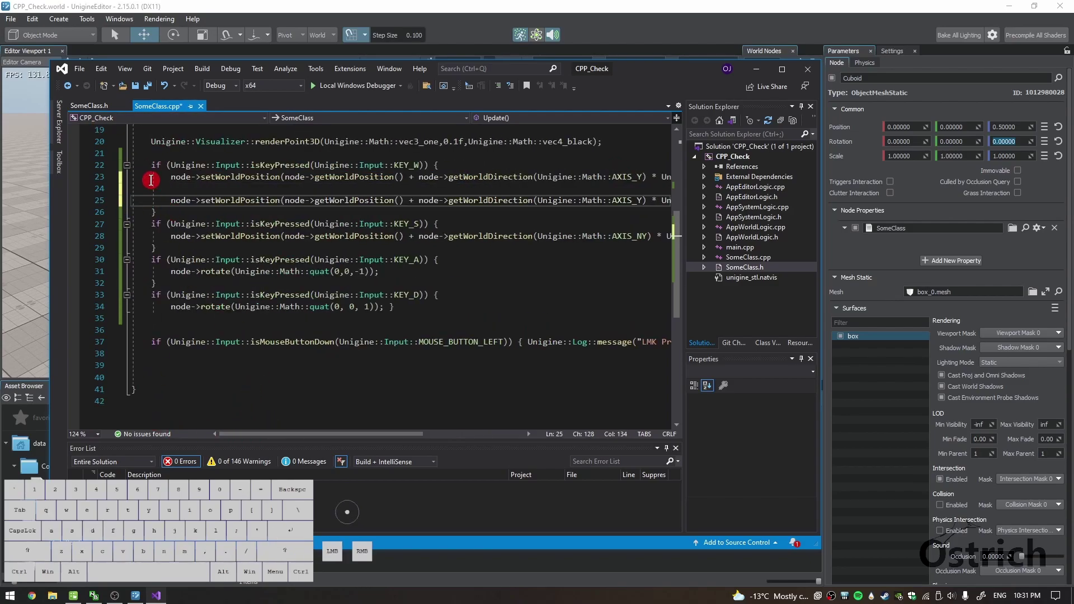
pyautogui.click(157, 176)
pyautogui.press('/')
pyautogui.press('/')
# Change the W condition to isKeyDown, remove * getIFps() from the new line, save and launch the build.
pyautogui.doubleClick(300, 162)
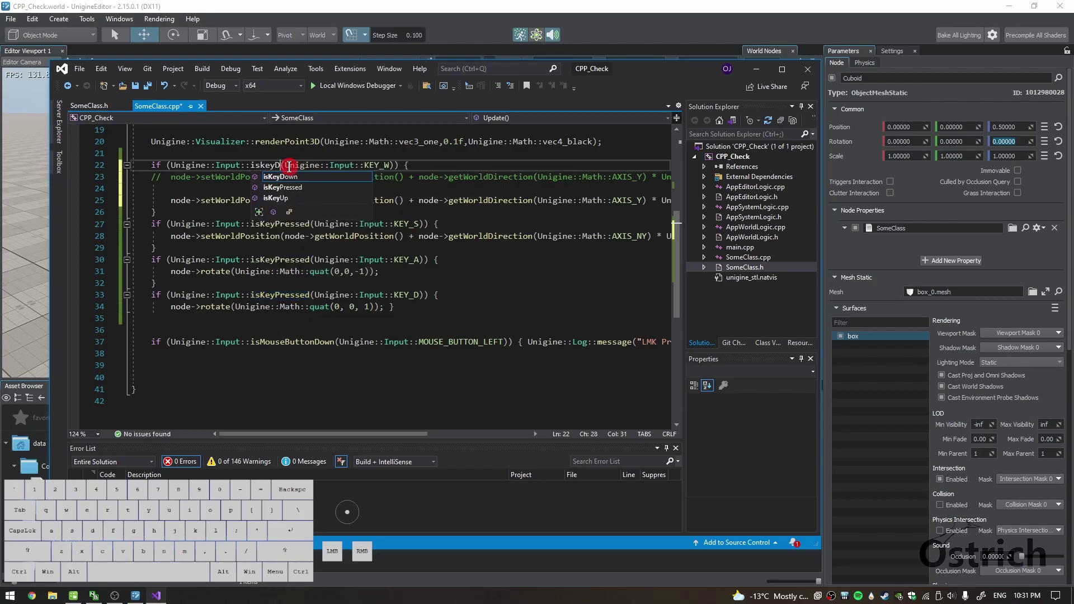
pyautogui.press('Return')
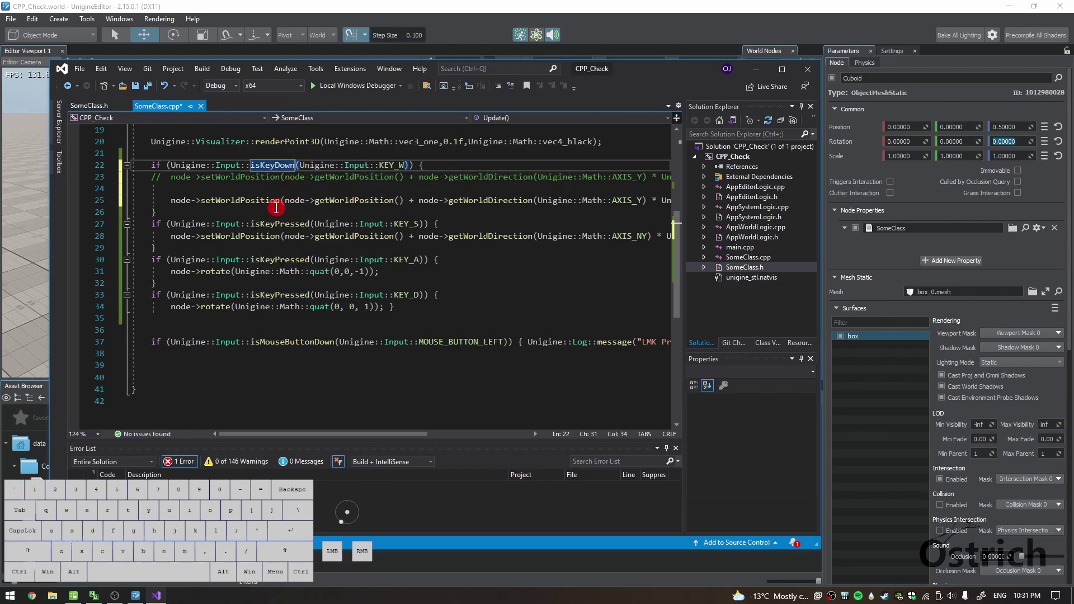
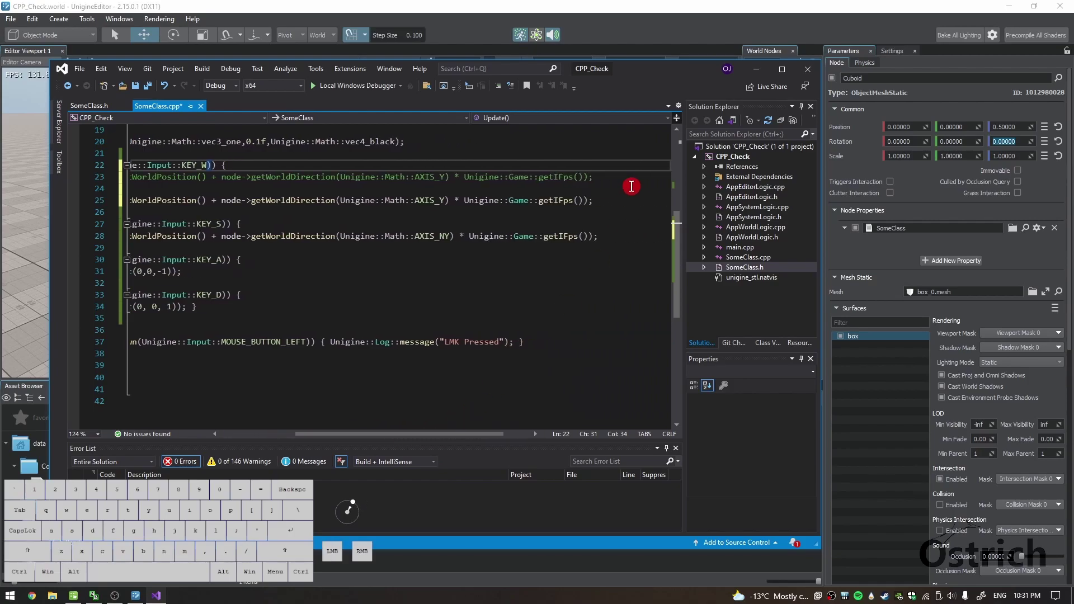
pyautogui.moveTo(586, 198); pyautogui.dragTo(457, 200)
pyautogui.press('BackSpace')
pyautogui.press('BackSpace')
pyautogui.press('ctrl+s')
pyautogui.click(424, 435)
pyautogui.click(375, 86)
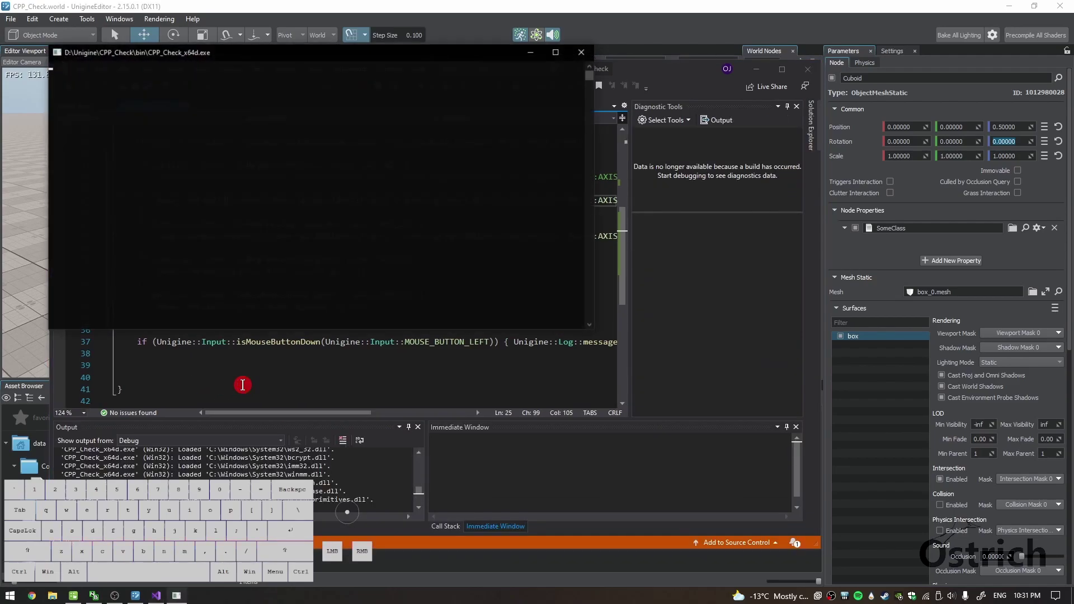
# Step the cube forward with repeated W taps and turn it with A/D, ending with the engine settings dialog open.
pyautogui.press('w')
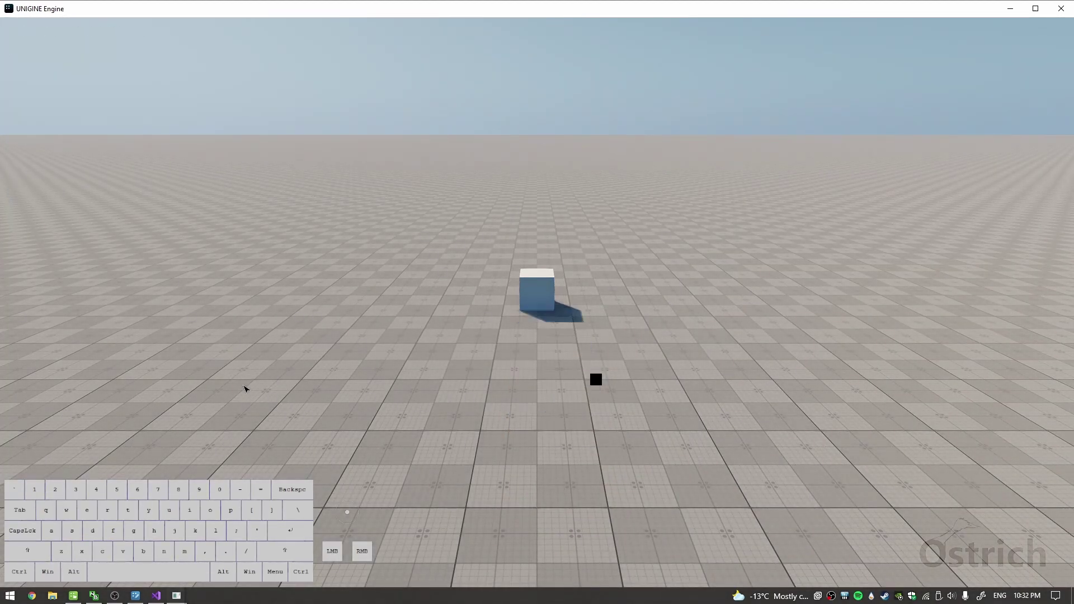
pyautogui.press('shift+s')
pyautogui.press('shift+s')
pyautogui.press('shift+d')
pyautogui.press('shift+d')
pyautogui.press('w')
pyautogui.press('w')
pyautogui.press('w')
pyautogui.press('w')
pyautogui.press('w')
pyautogui.press('w')
pyautogui.press('w')
pyautogui.press('w')
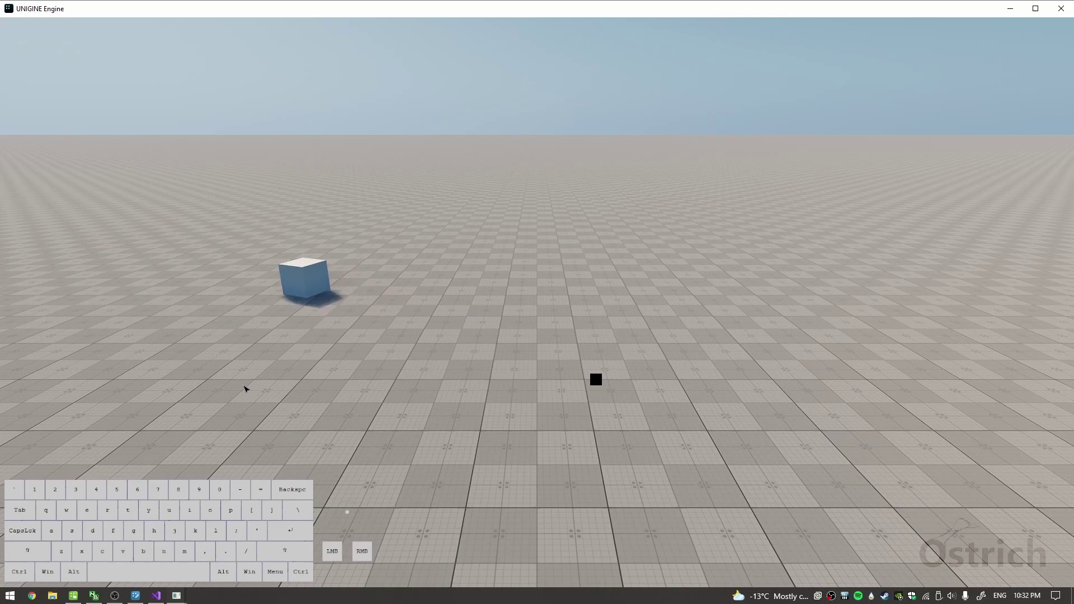
pyautogui.press('w')
pyautogui.press('w')
pyautogui.press('w')
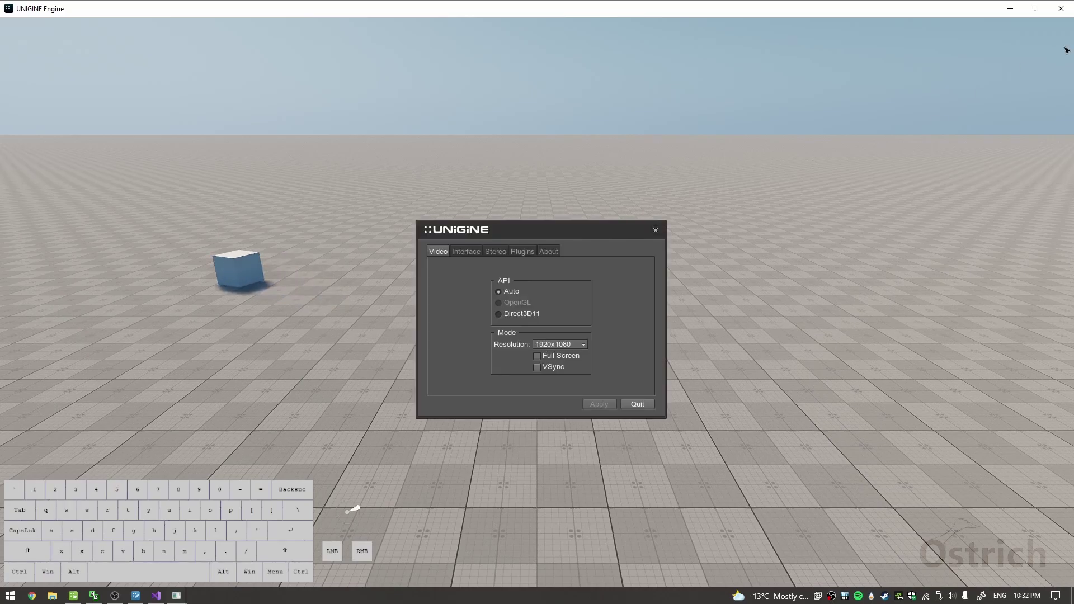
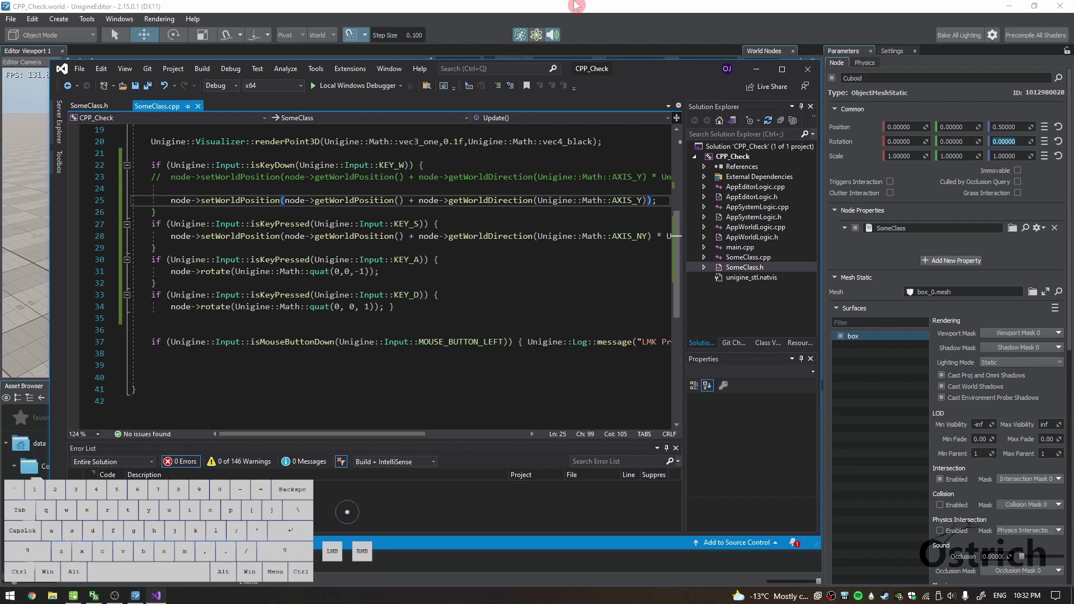
pyautogui.press('ctrl+s')
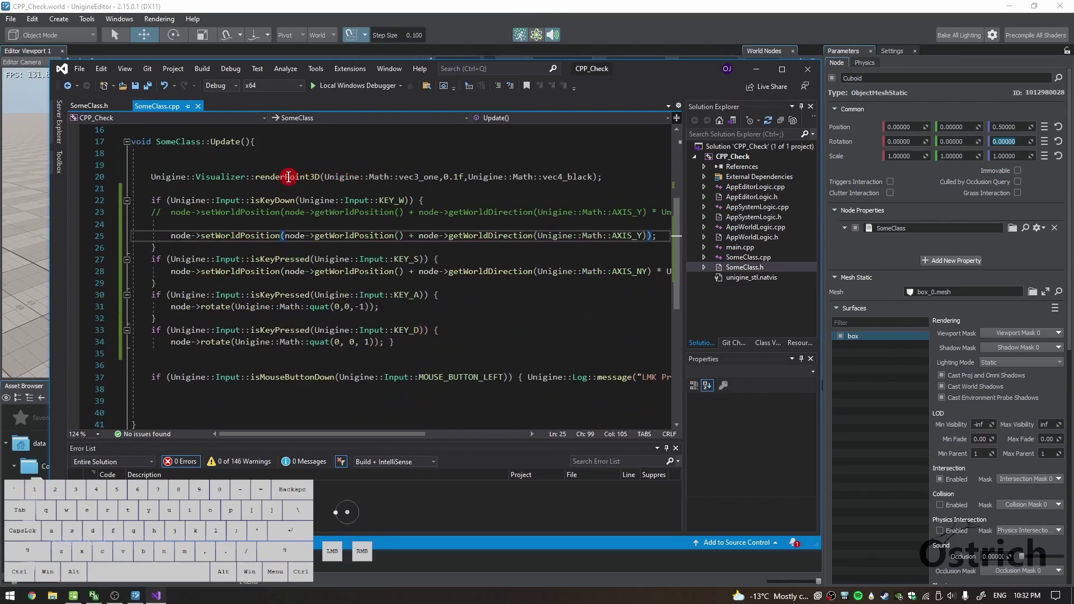